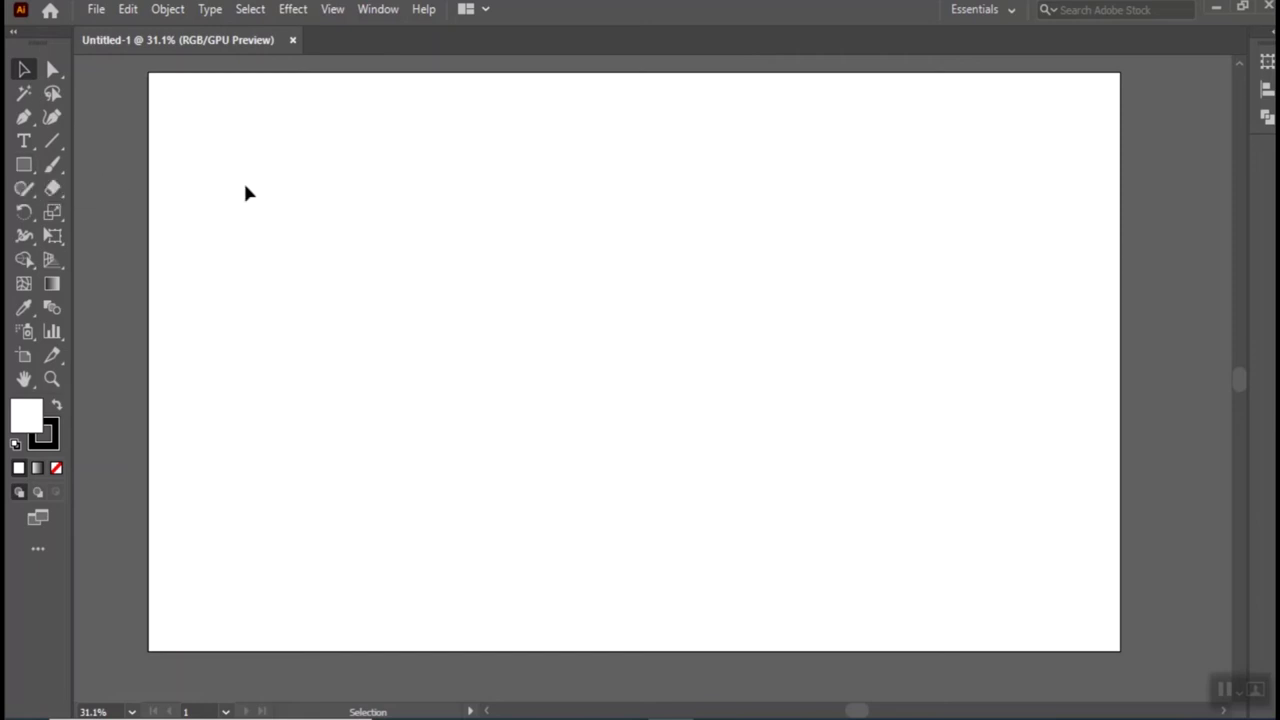
Make the Rectangle tool active on the blank Untitled-1 document and zoom in.
{"action": "key", "text": "m"}
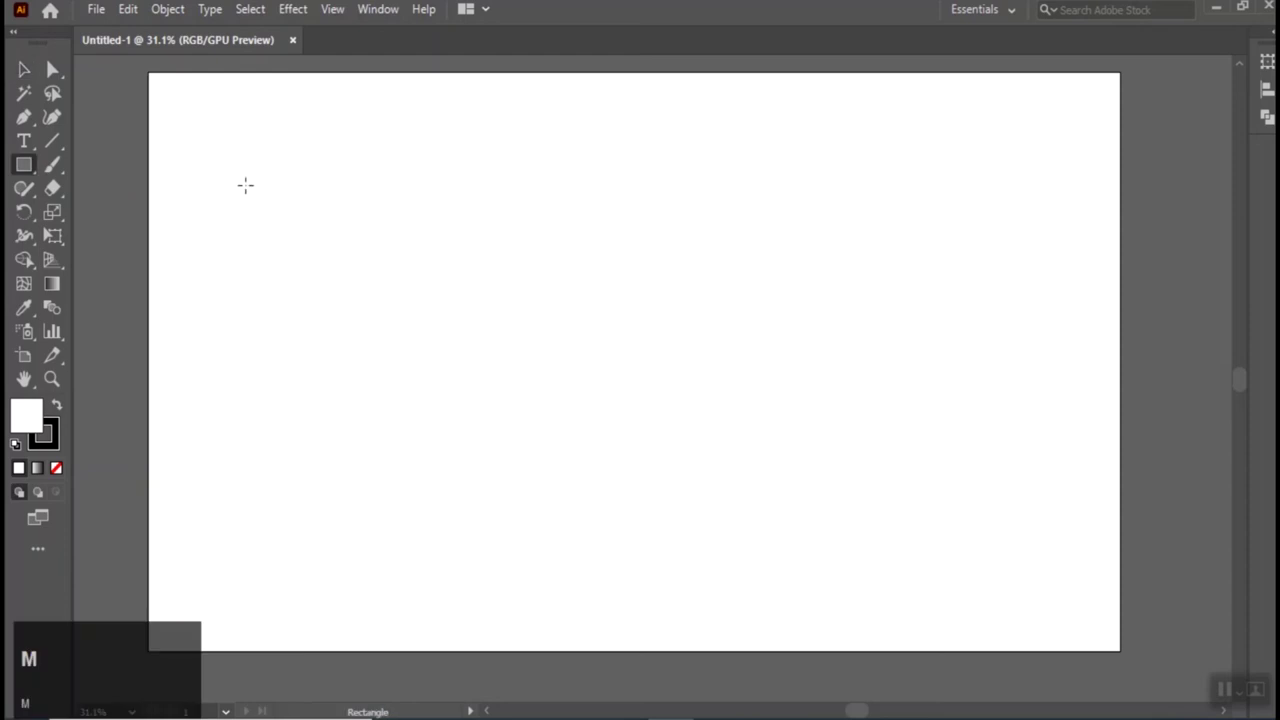
{"action": "key", "text": "m"}
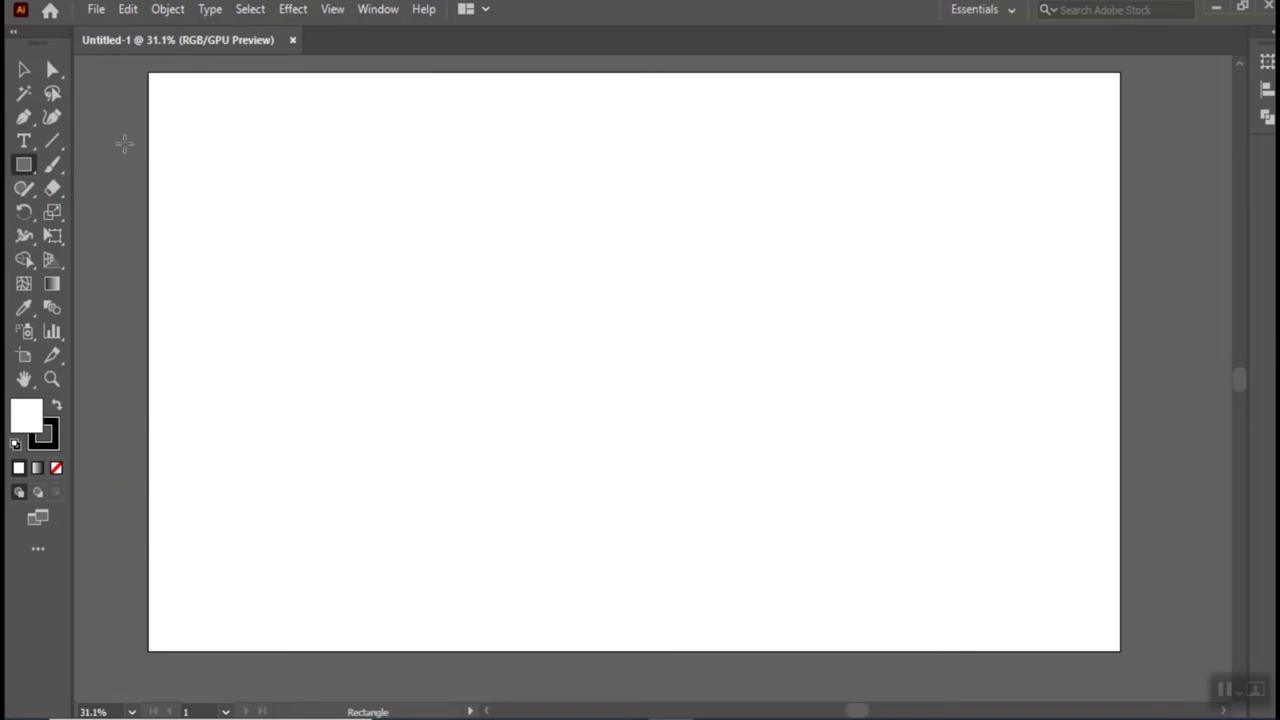
{"action": "key", "text": "super+m"}
{"action": "key", "text": "super+="}
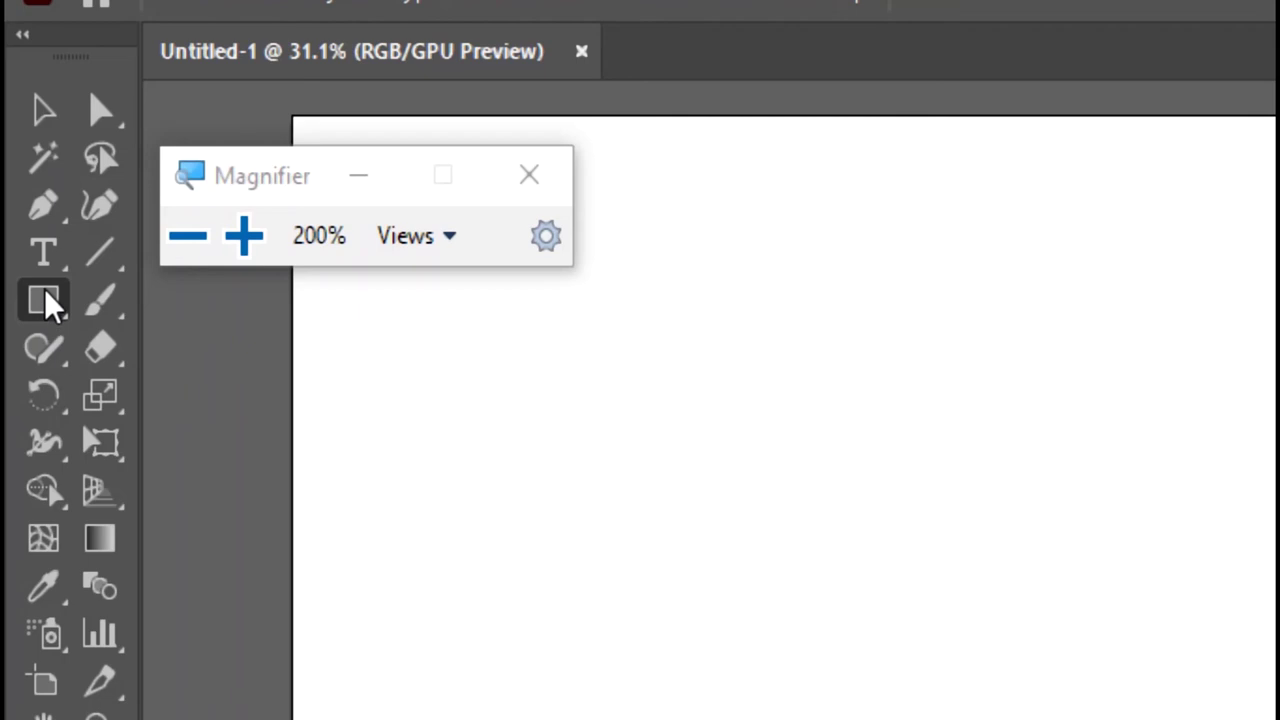
Detach the shape tools flyout from the Rectangle tool into a floating panel.
{"action": "left_click", "coordinate": [28, 169]}
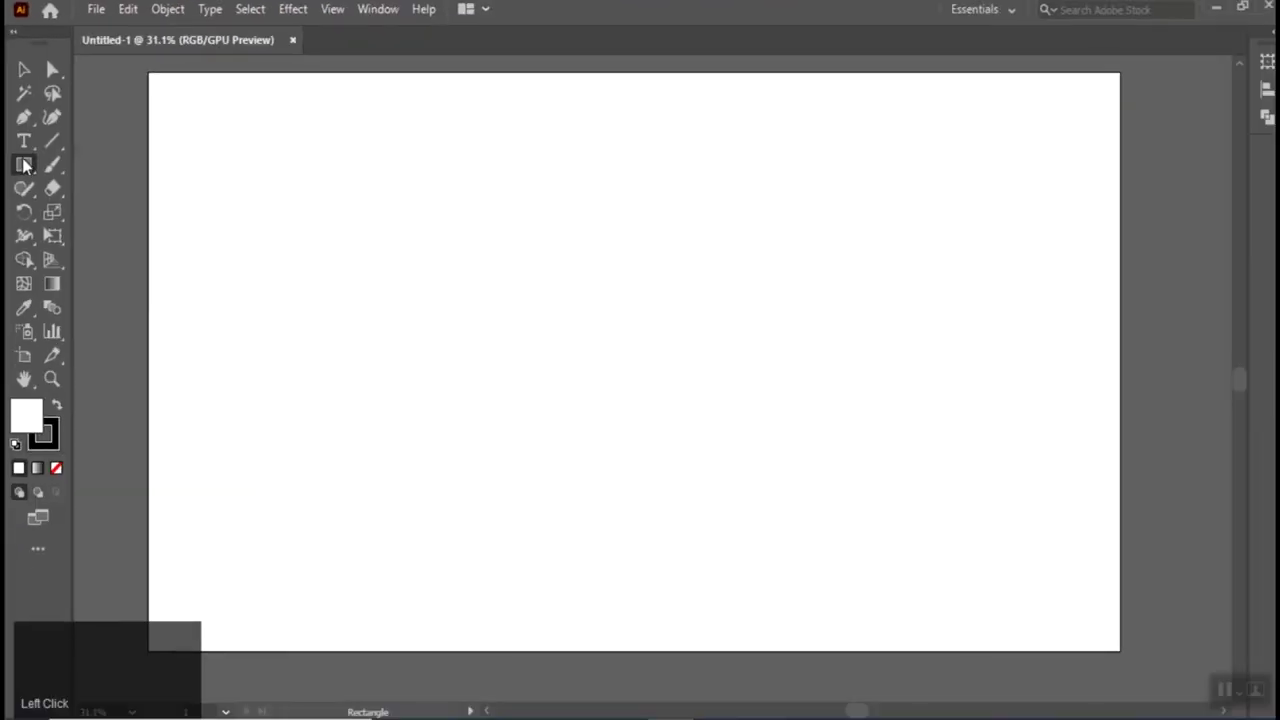
{"action": "left_click_drag", "start_coordinate": [26, 169], "coordinate": [167, 122]}
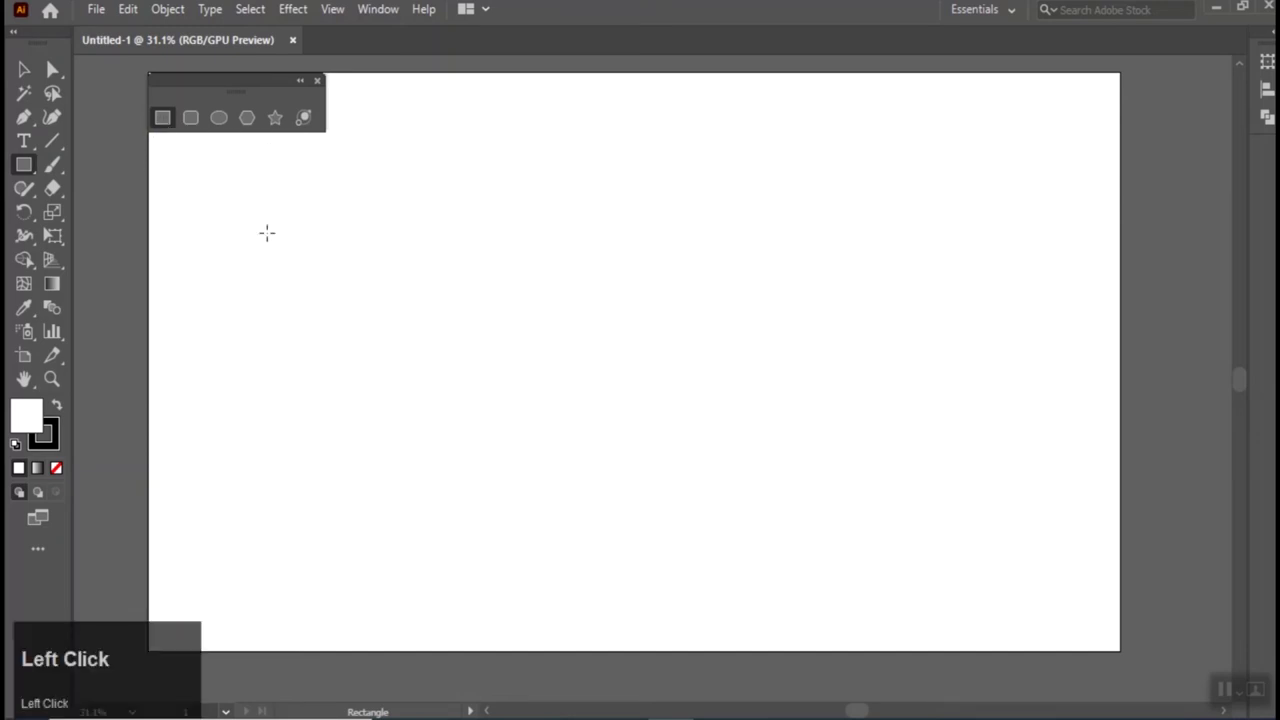
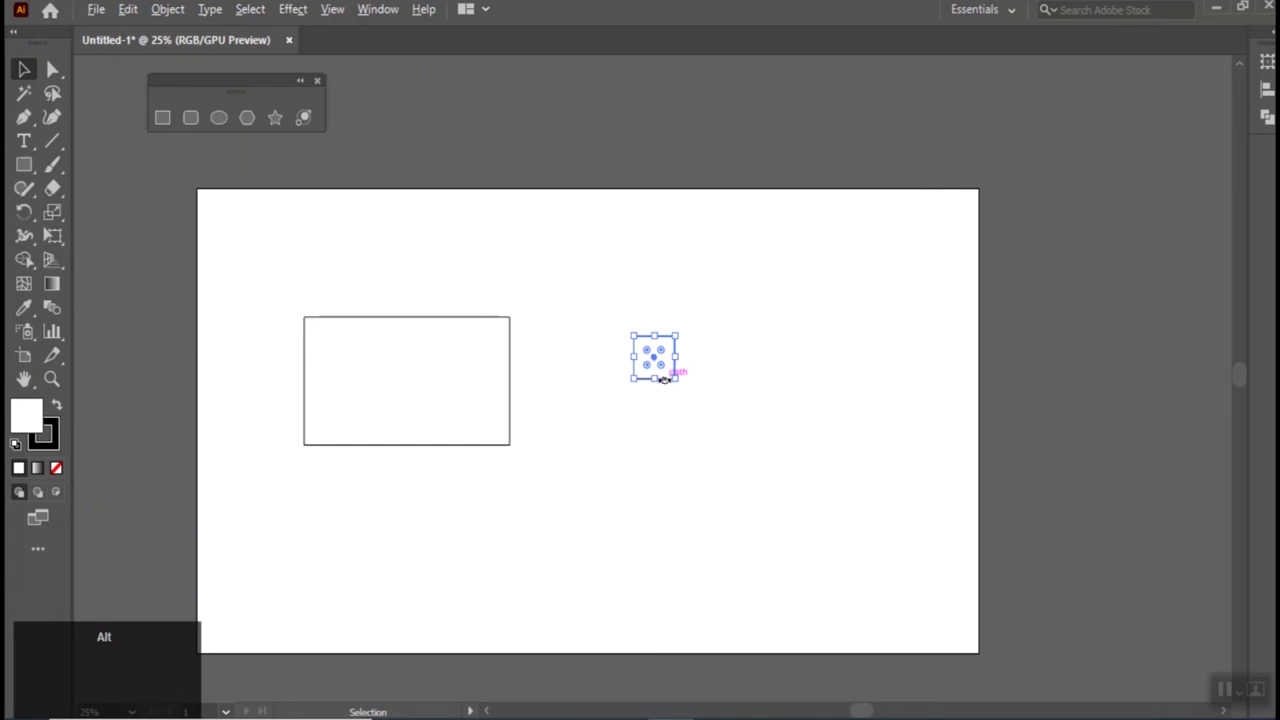
{"action": "scroll", "scroll_direction": "up", "scroll_amount": 3}
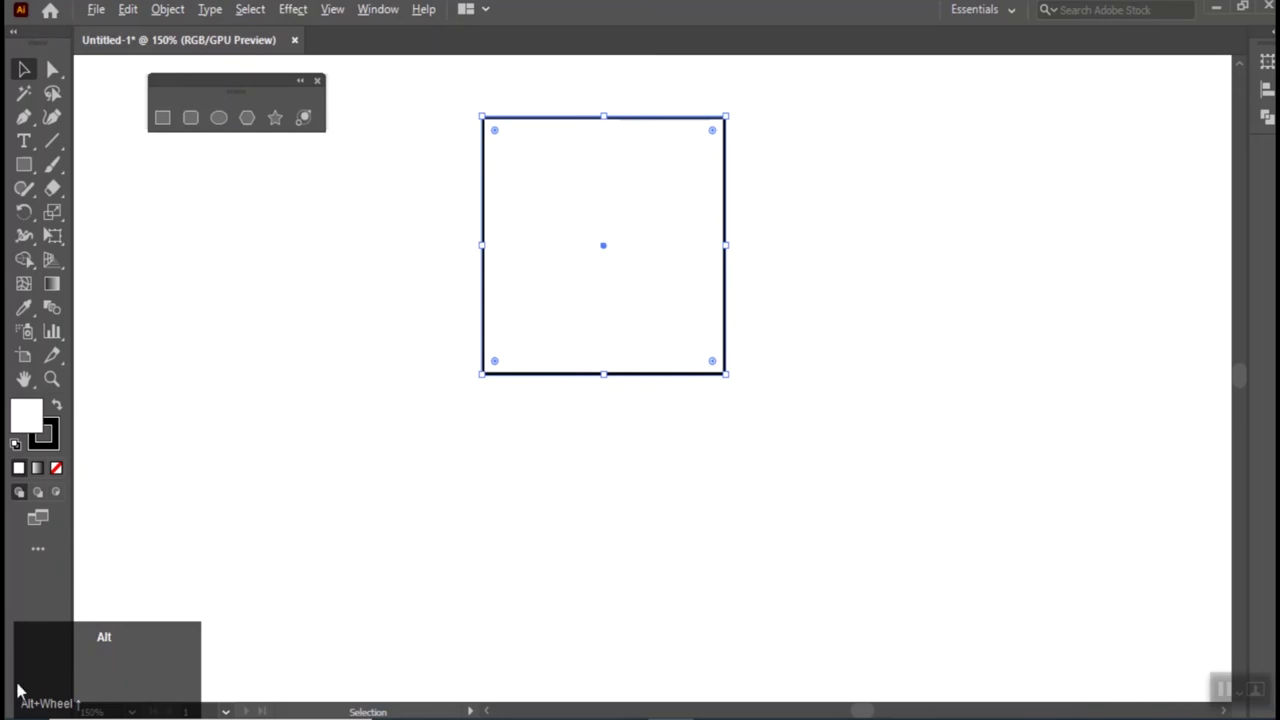
{"action": "scroll", "scroll_direction": "down", "scroll_amount": 3}
{"action": "scroll", "scroll_direction": "down", "scroll_amount": 3}
{"action": "scroll", "scroll_direction": "up", "scroll_amount": 3}
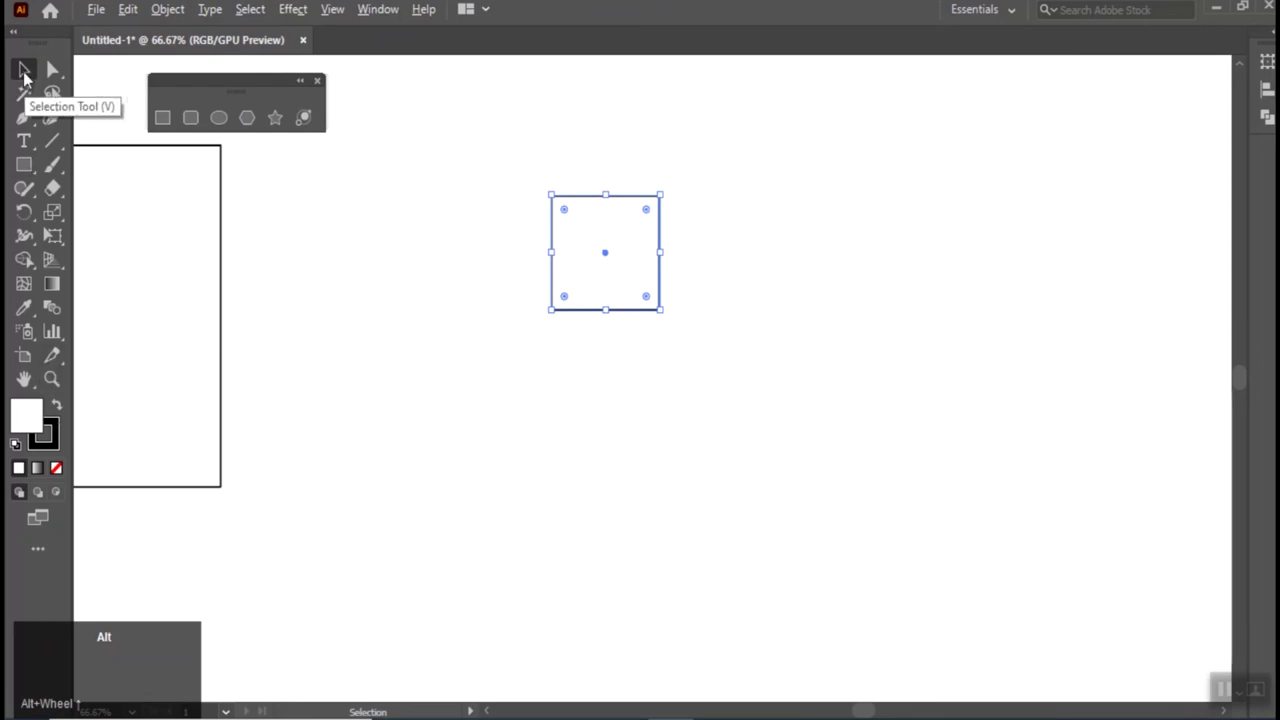
{"action": "scroll", "scroll_direction": "up", "scroll_amount": 3}
{"action": "scroll", "scroll_direction": "down", "scroll_amount": 3}
{"action": "scroll", "scroll_direction": "up", "scroll_amount": 3}
{"action": "scroll", "scroll_direction": "down", "scroll_amount": 3}
{"action": "scroll", "scroll_direction": "up", "scroll_amount": 3}
{"action": "scroll", "scroll_direction": "down", "scroll_amount": 3}
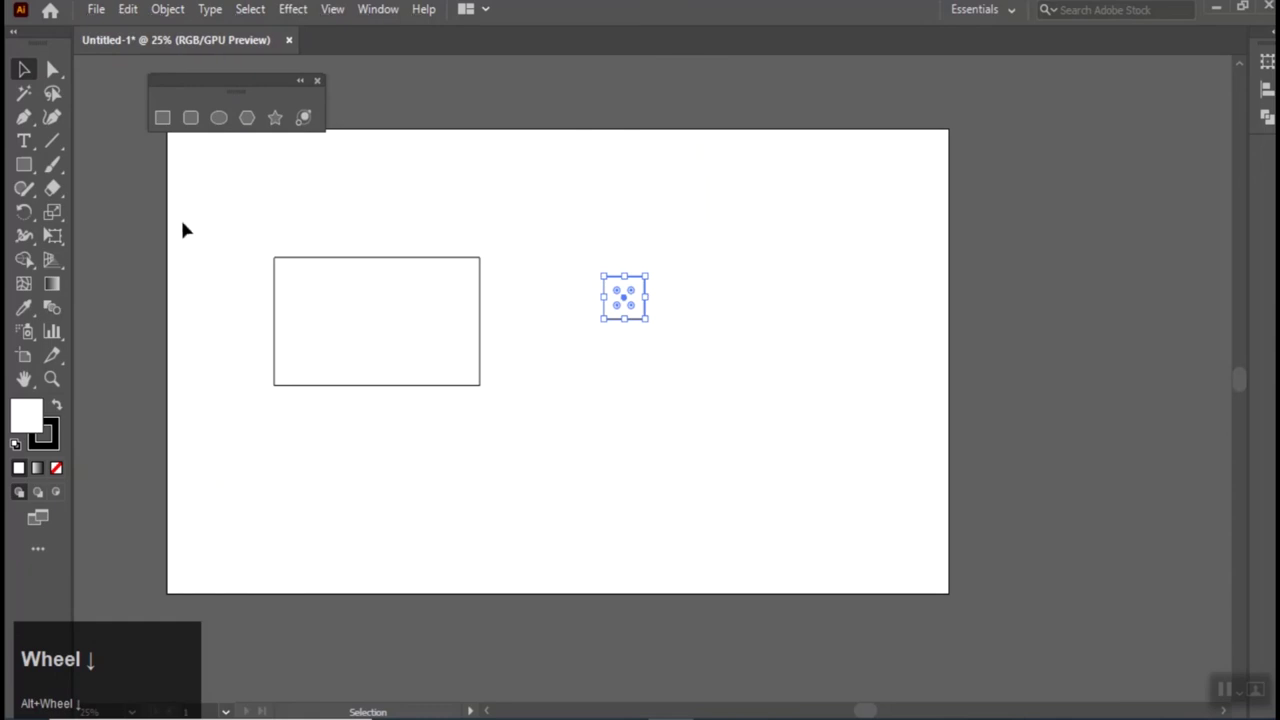
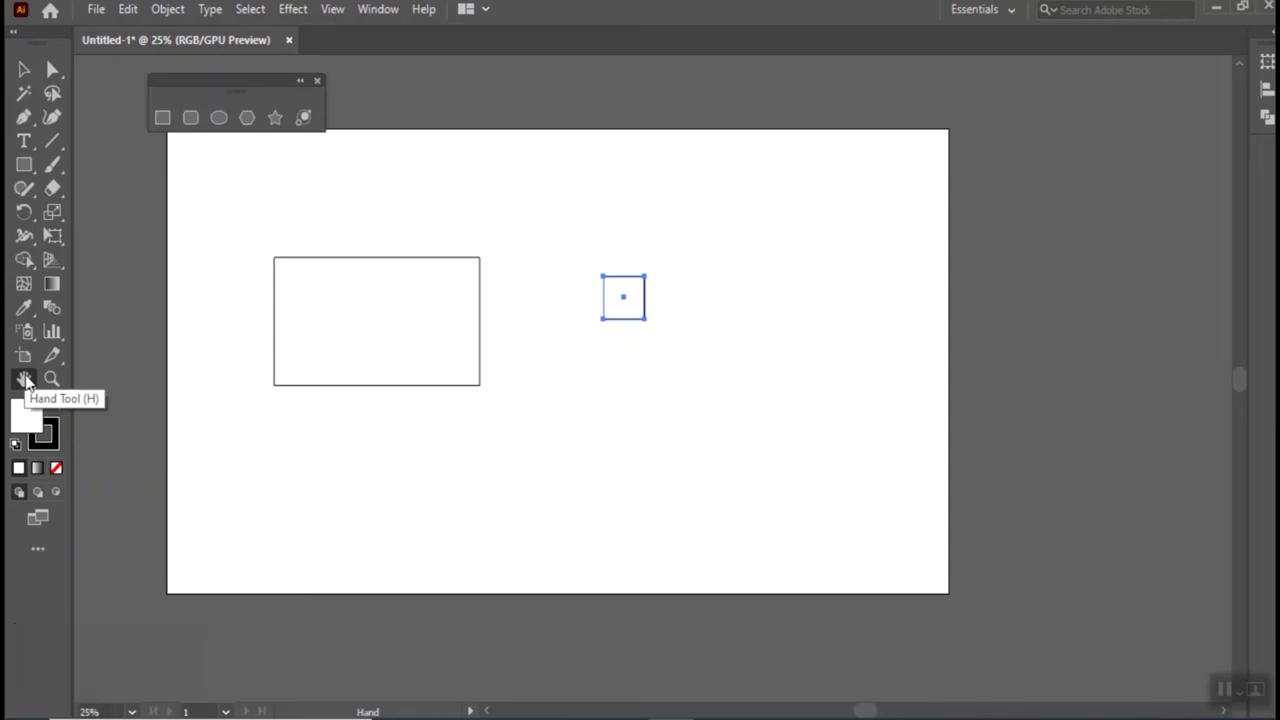
Draw a small unfilled square to the right of the wide rectangle.
{"action": "left_click_drag", "start_coordinate": [483, 469], "coordinate": [73, 163]}
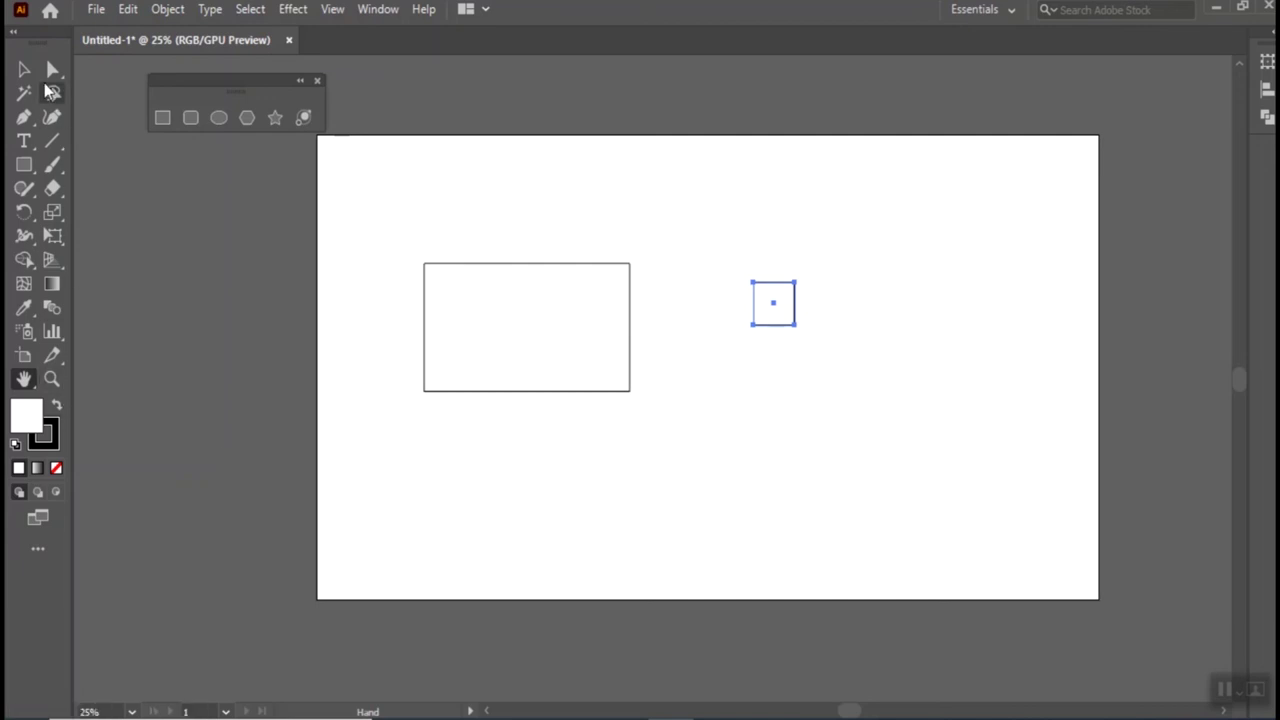
Marquee-select the rectangle and the small square with the Selection tool and delete them.
{"action": "left_click", "coordinate": [29, 77]}
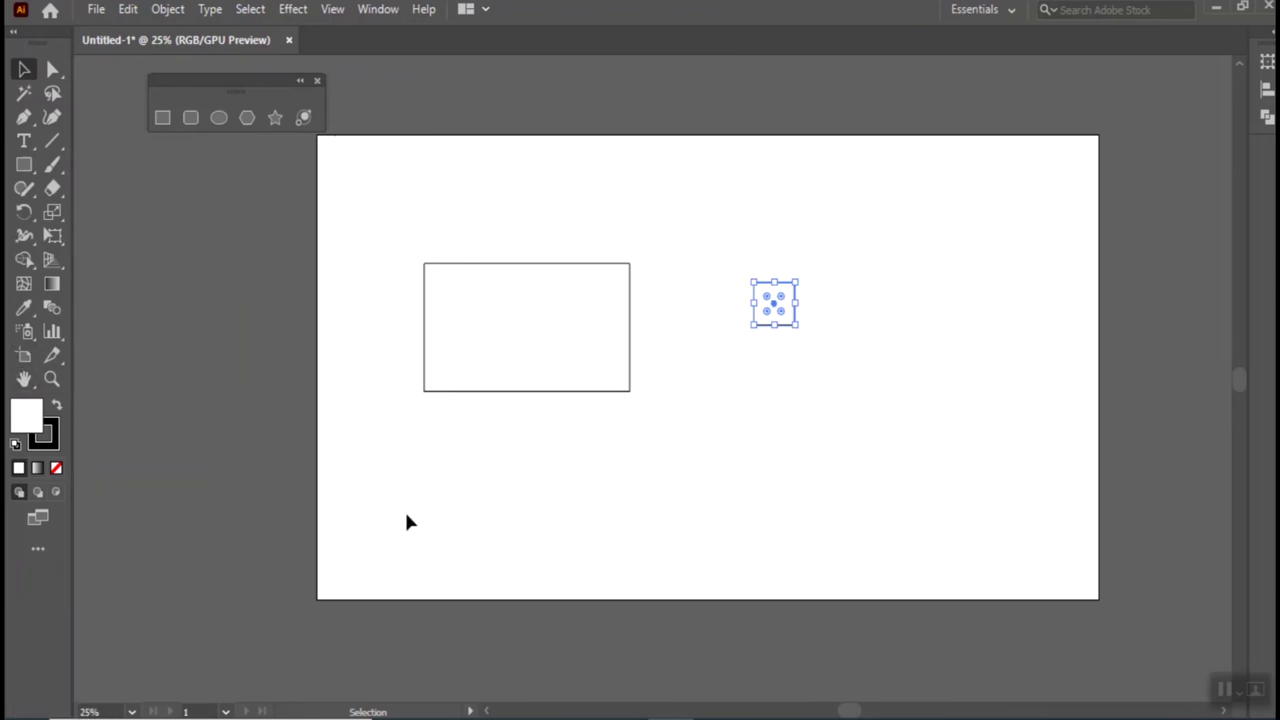
{"action": "key", "text": "space"}
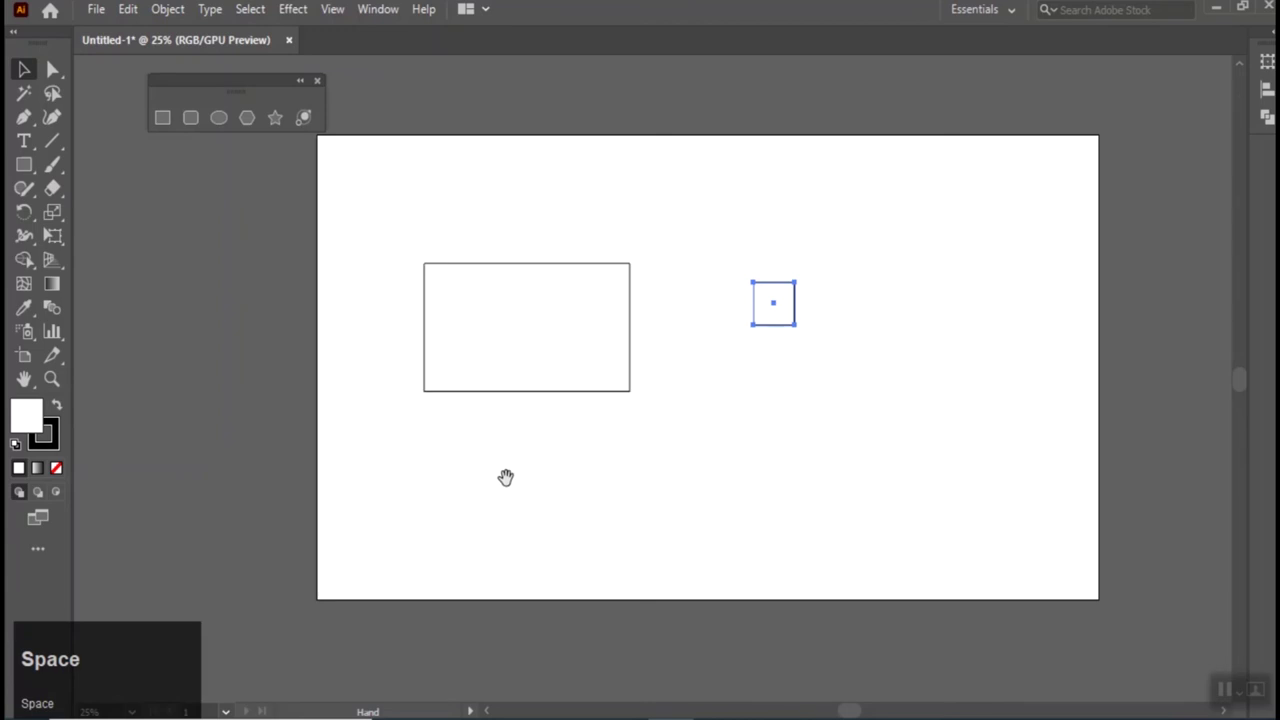
{"action": "key", "text": "space"}
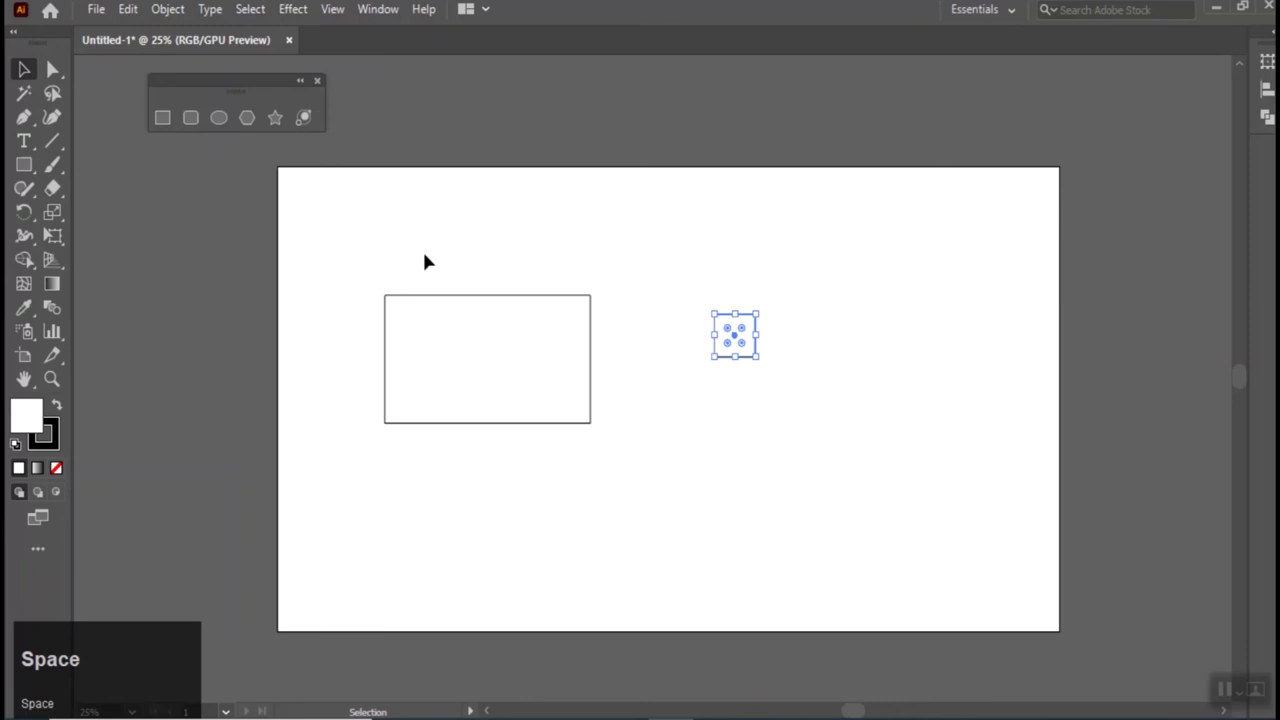
{"action": "key", "text": "space"}
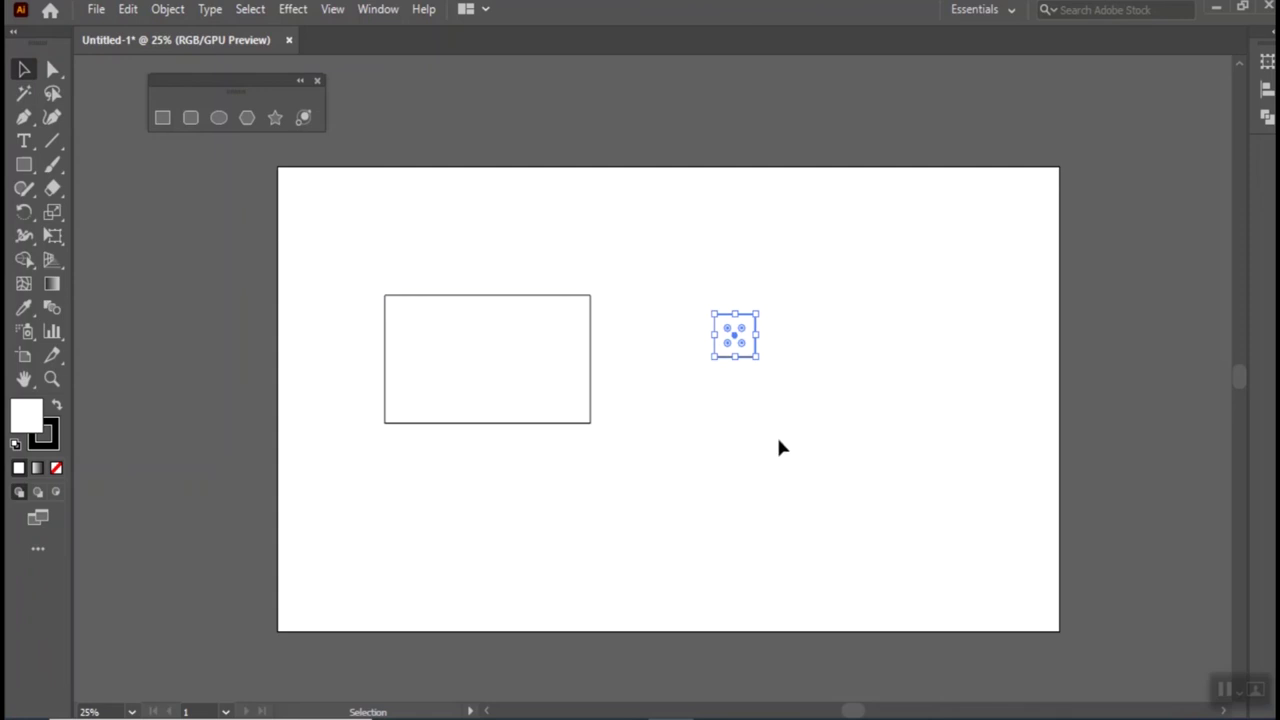
{"action": "left_click_drag", "start_coordinate": [359, 257], "coordinate": [946, 472]}
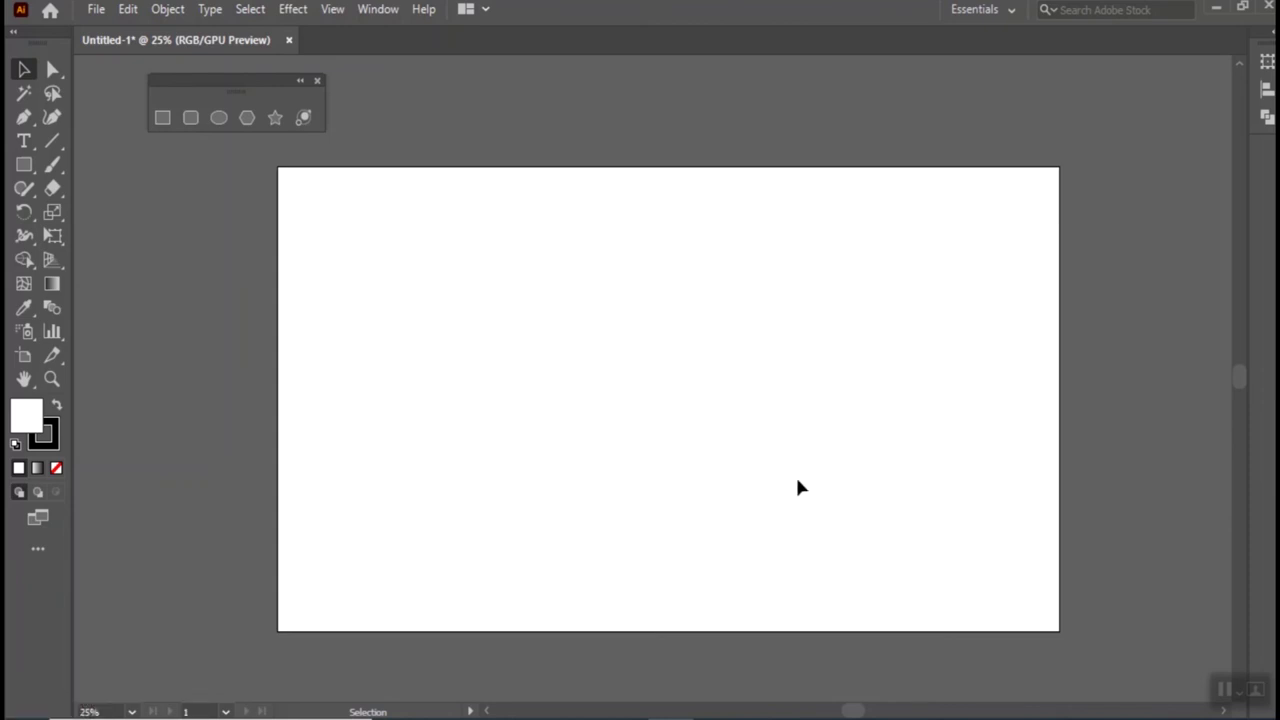
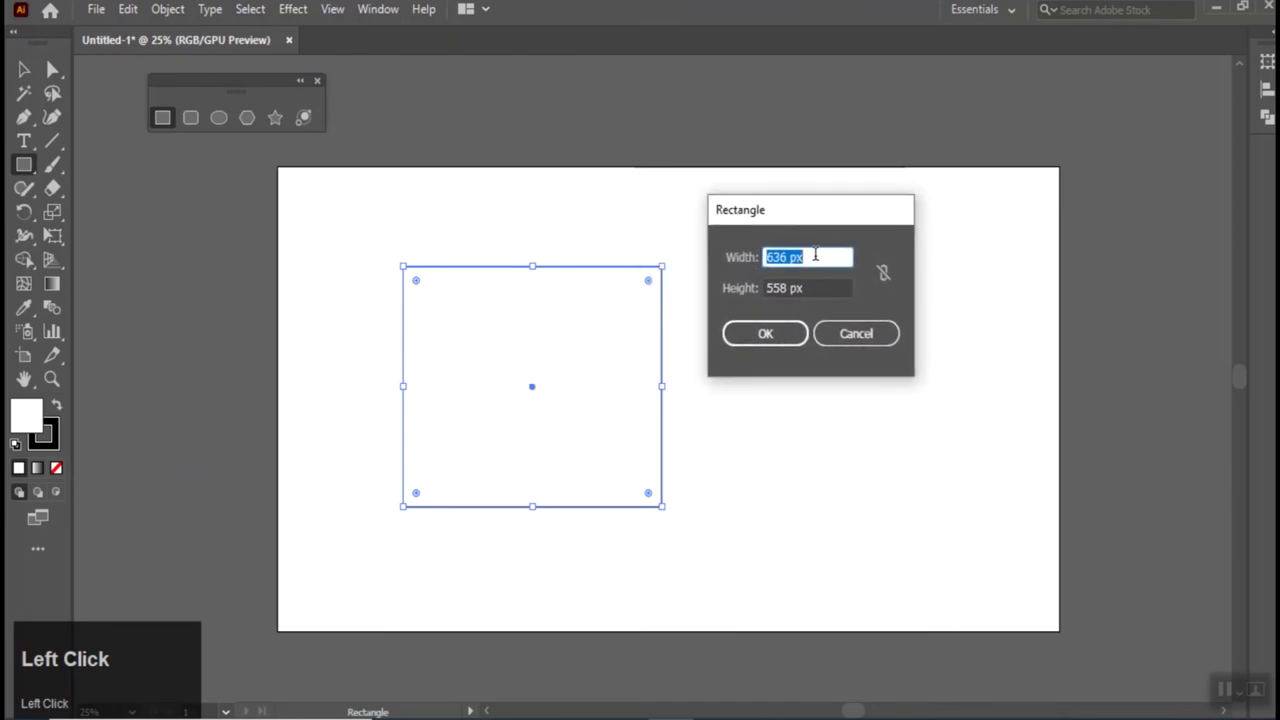
{"action": "left_click", "coordinate": [800, 271]}
{"action": "left_click", "coordinate": [766, 340]}
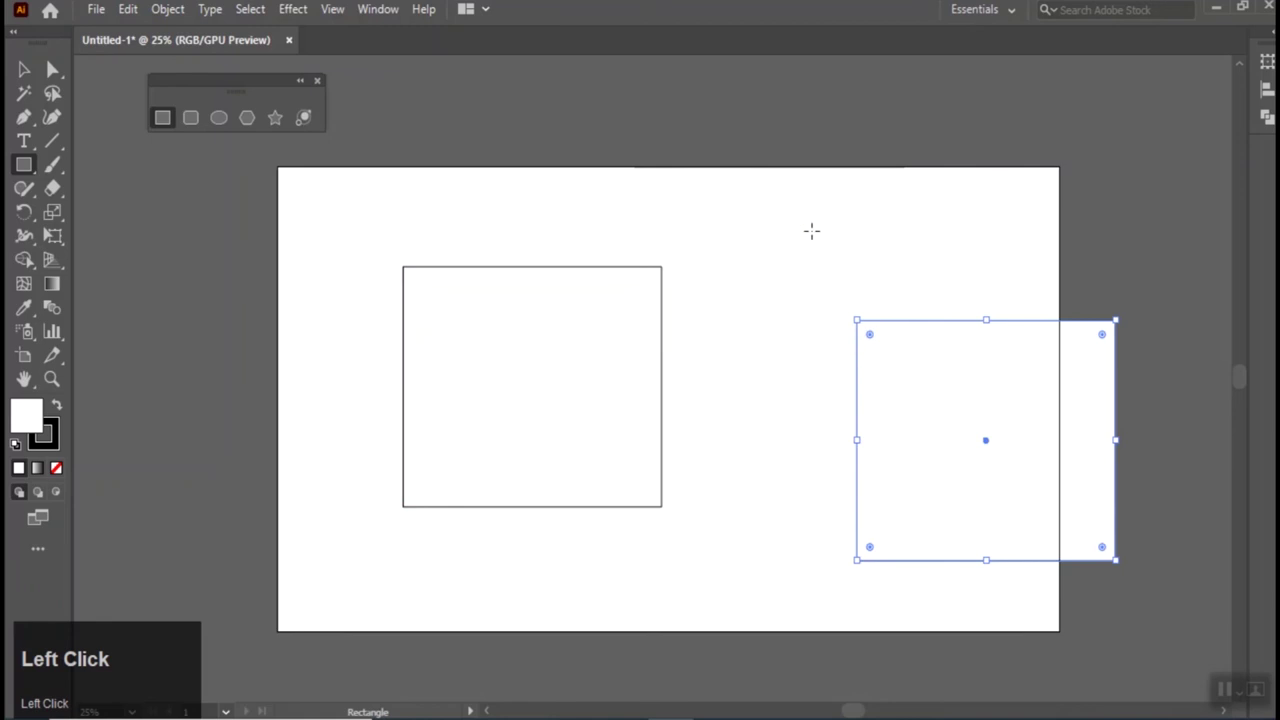
{"action": "key", "text": "ctrl+z"}
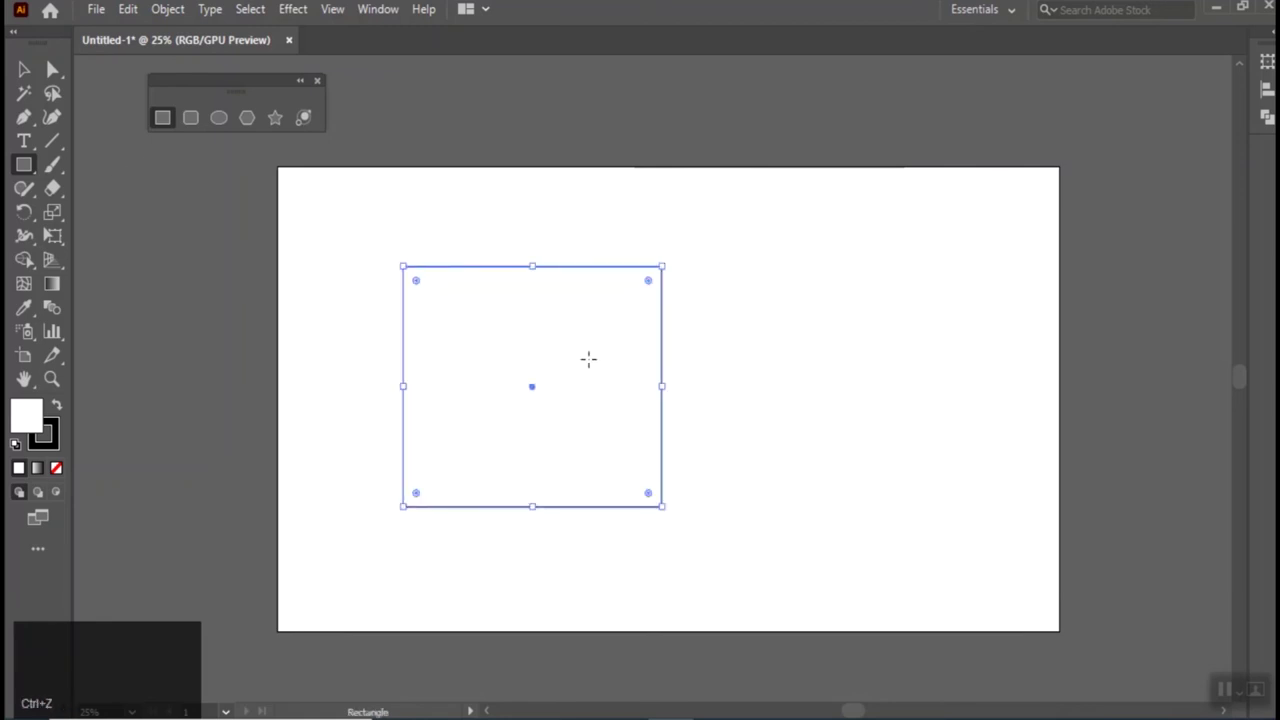
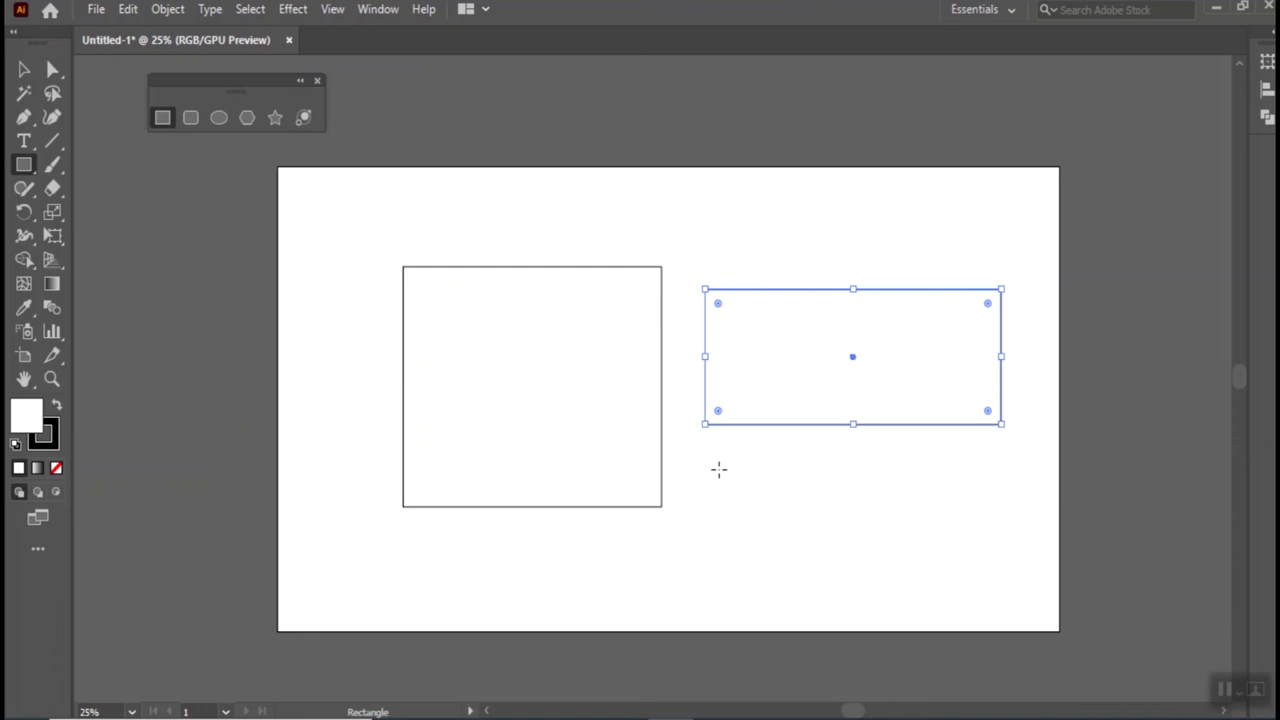
{"action": "key", "text": "ctrl+z"}
{"action": "key", "text": "ctrl+z"}
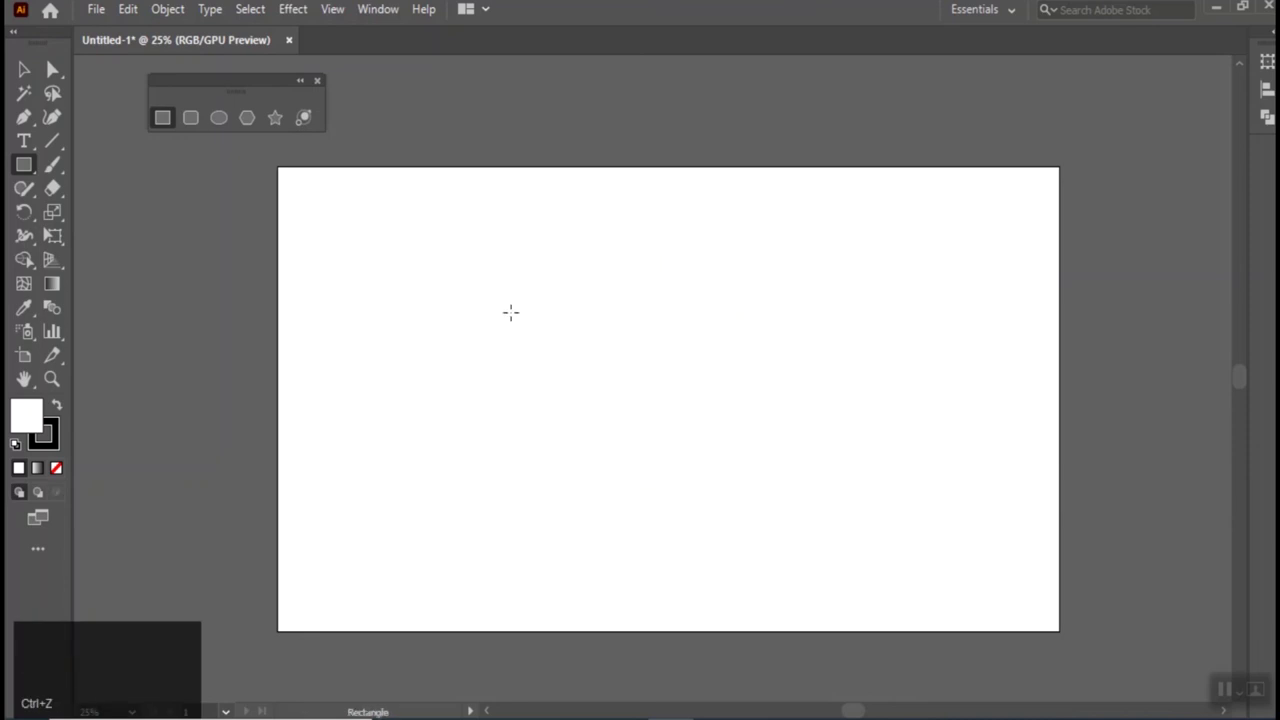
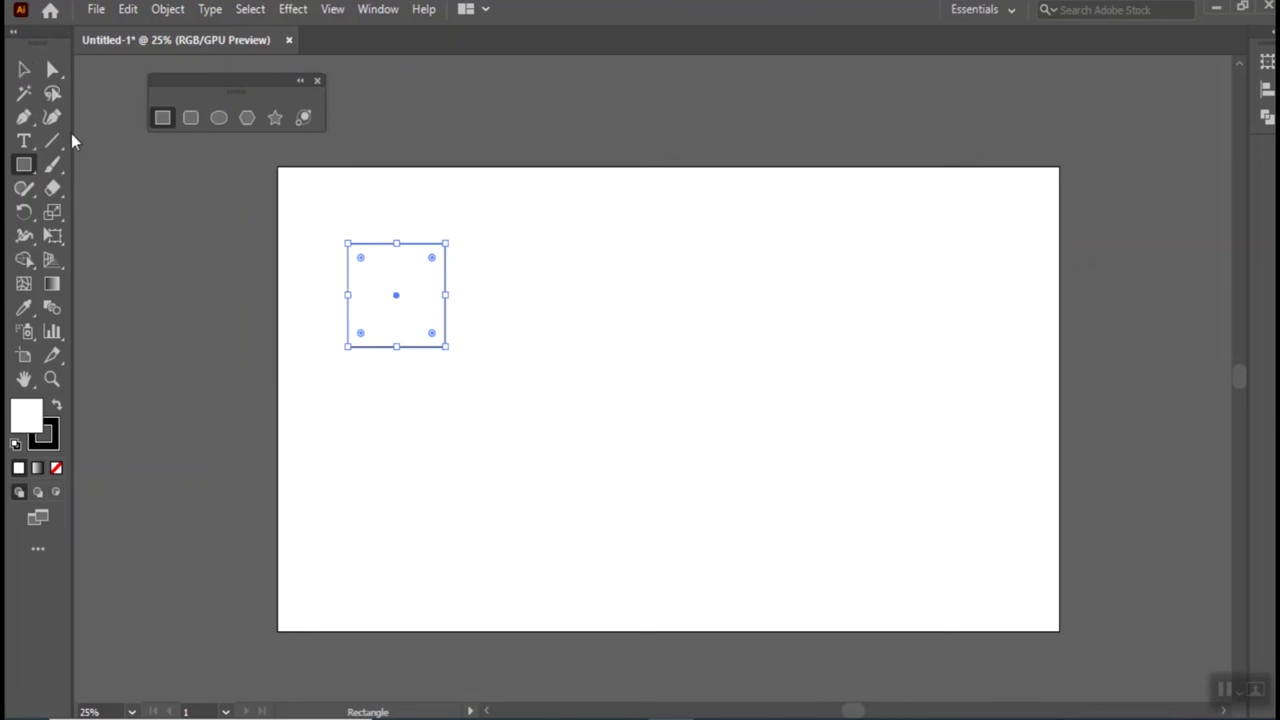
Draw a small outlined square near the upper left of the artboard.
{"action": "left_click_drag", "start_coordinate": [28, 74], "coordinate": [633, 439]}
{"action": "left_click_drag", "start_coordinate": [633, 439], "coordinate": [389, 261]}
Scroll the view in and out around the lone square.
{"action": "scroll", "scroll_direction": "up", "scroll_amount": 3}
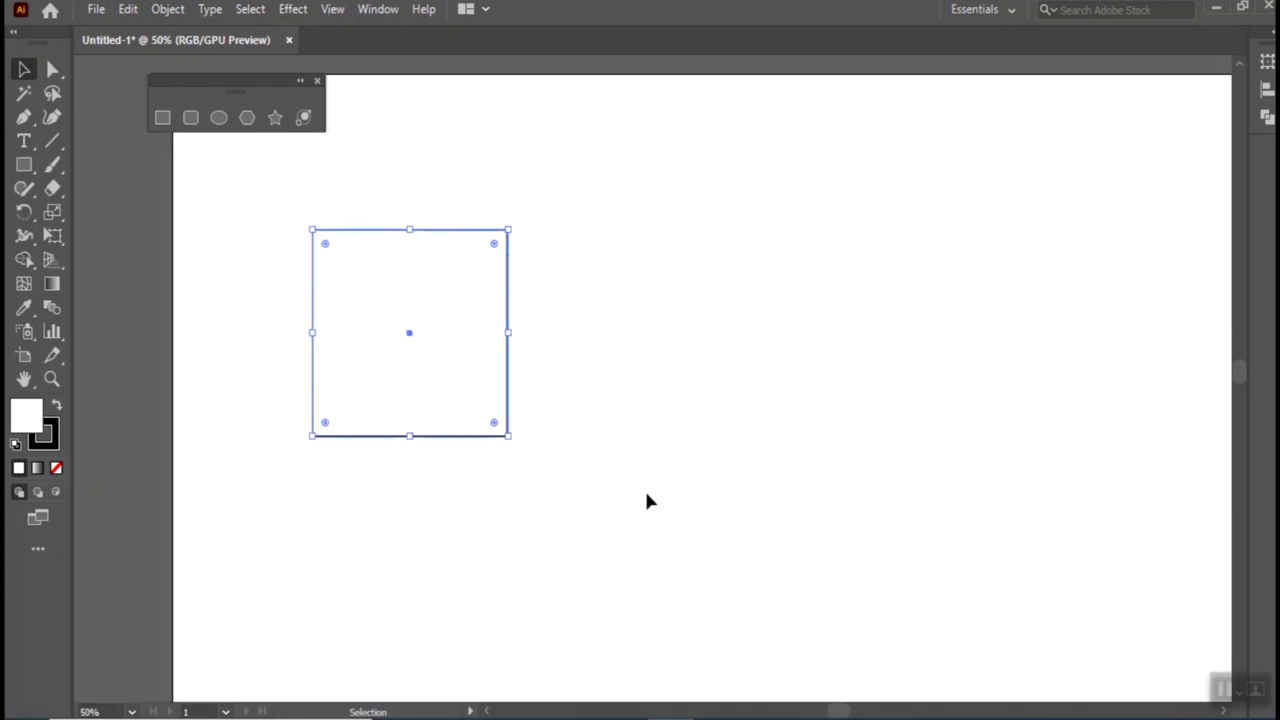
{"action": "scroll", "scroll_direction": "up", "scroll_amount": 3}
{"action": "scroll", "scroll_direction": "down", "scroll_amount": 3}
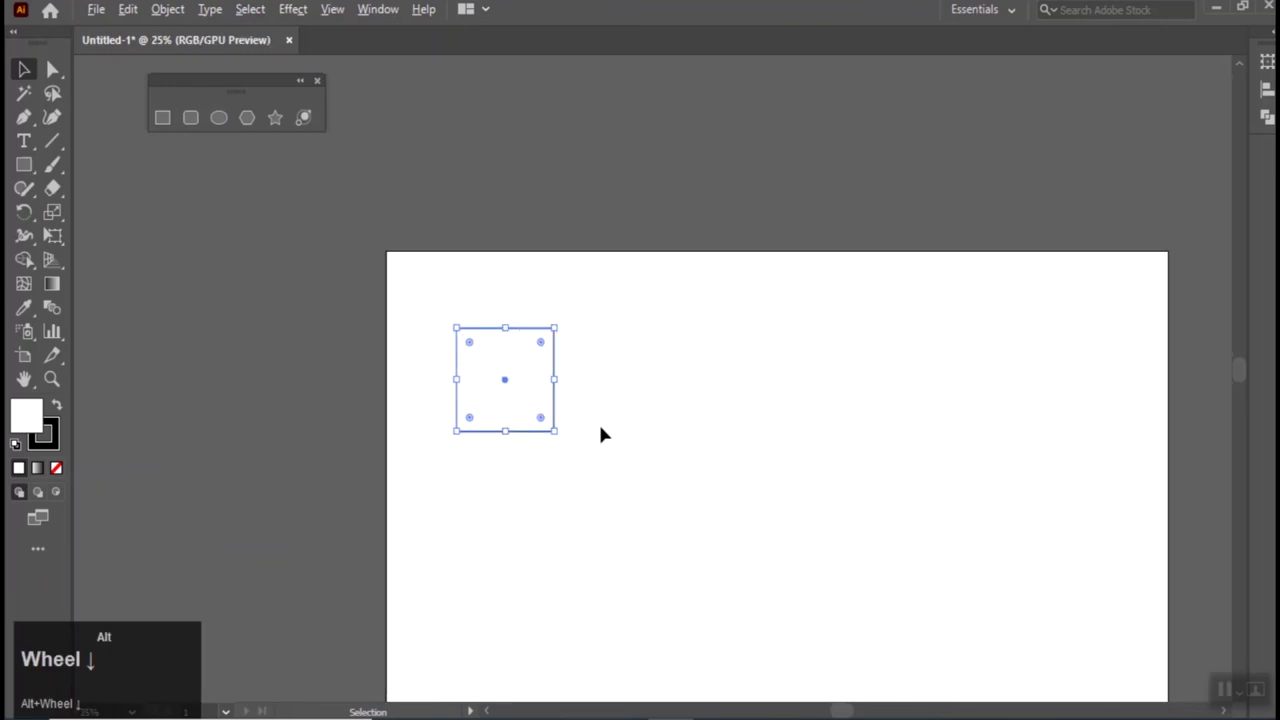
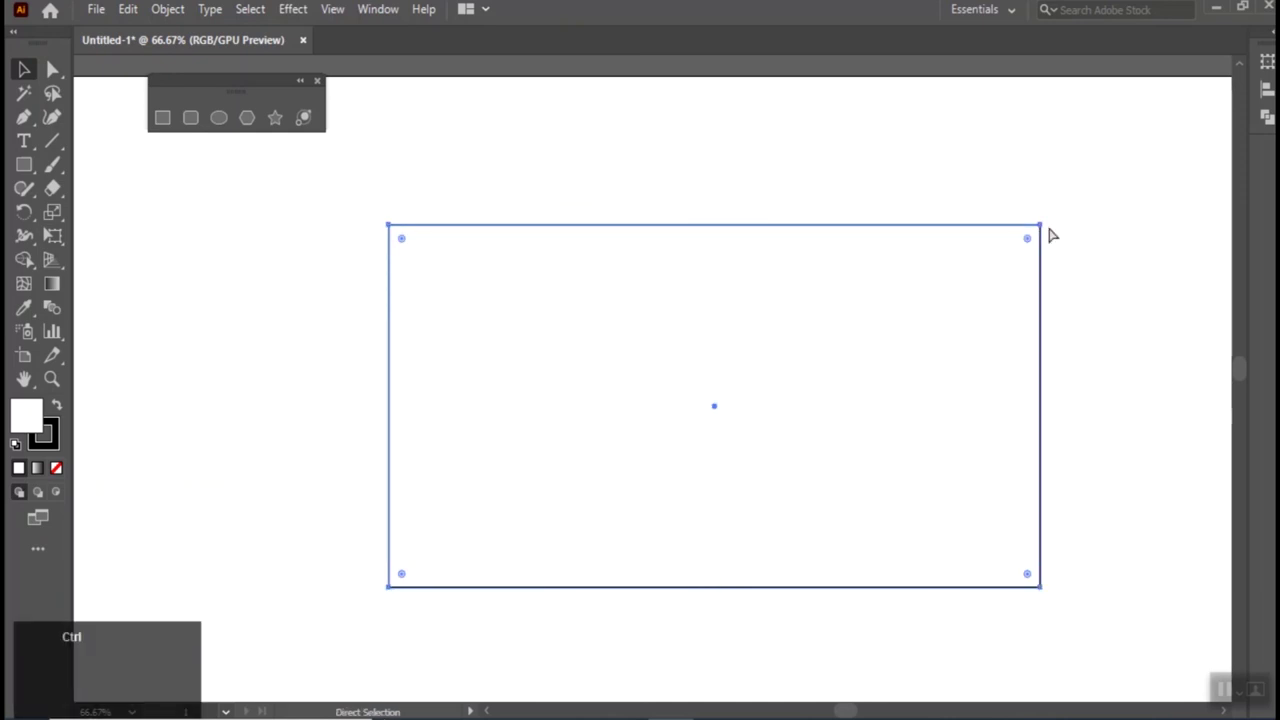
Undo the stretch so the shape returns to its original square size.
{"action": "key", "text": "ctrl+z"}
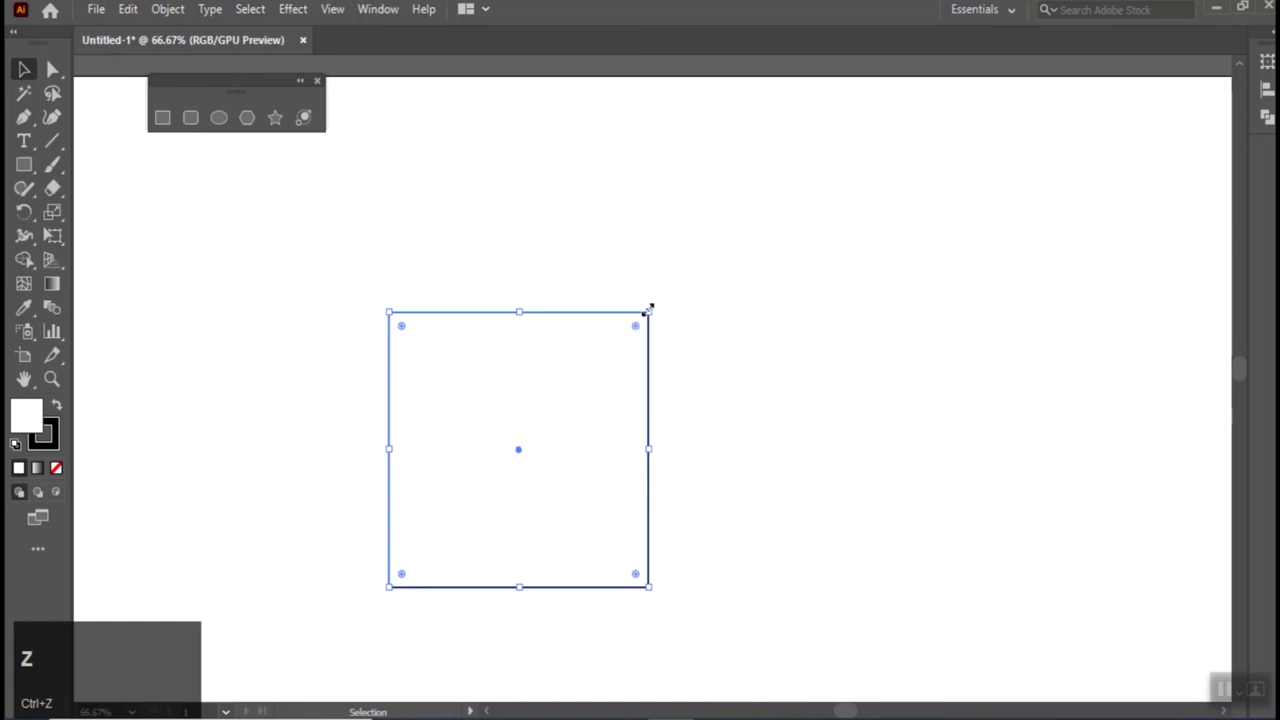
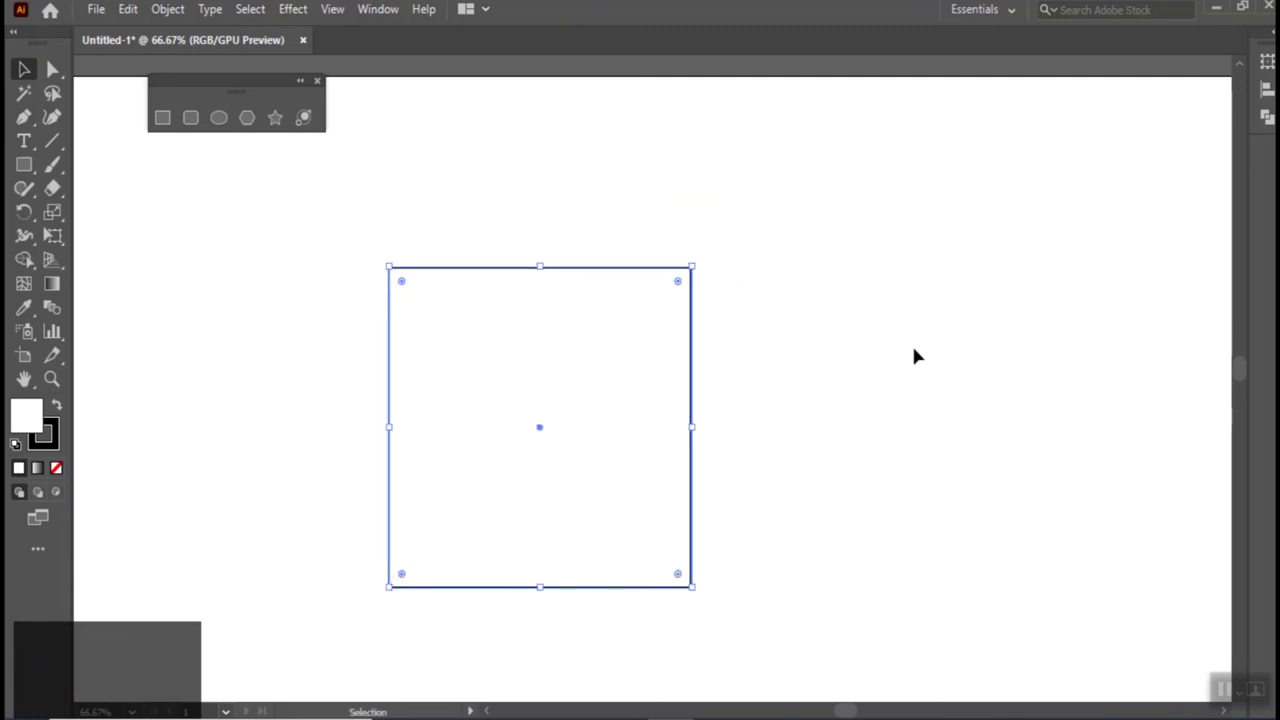
{"action": "scroll", "scroll_direction": "down", "scroll_amount": 3}
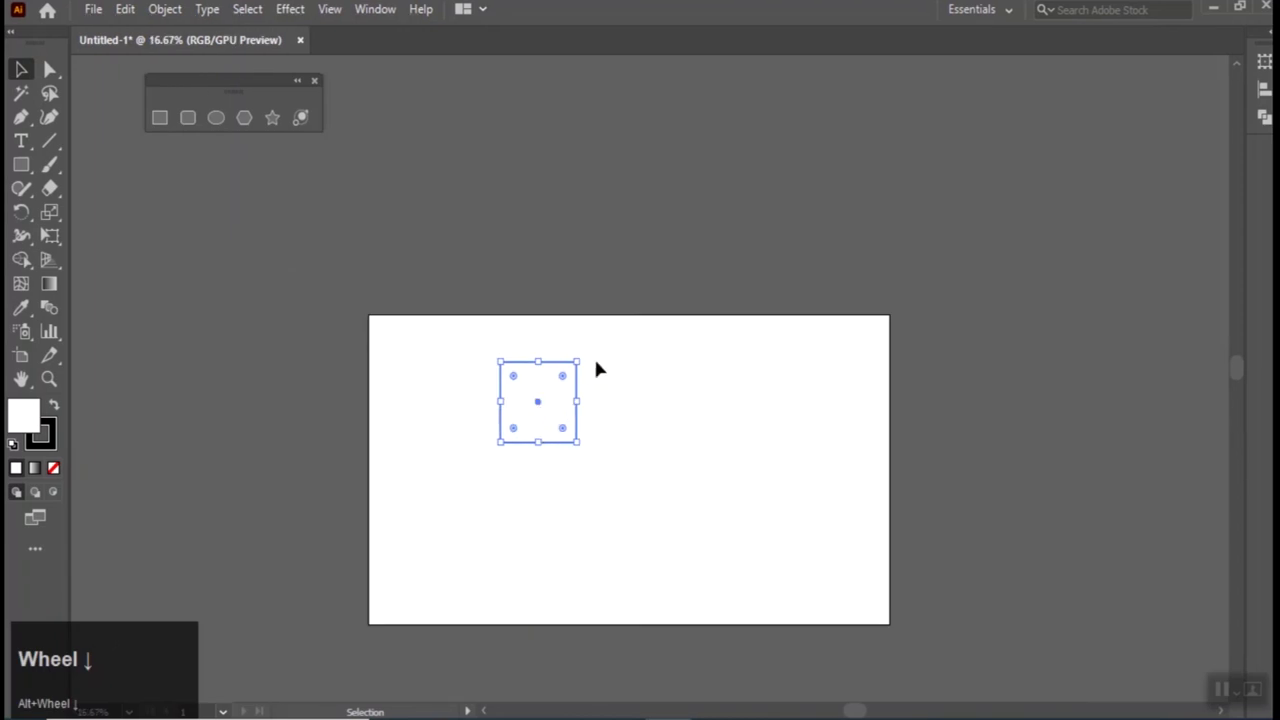
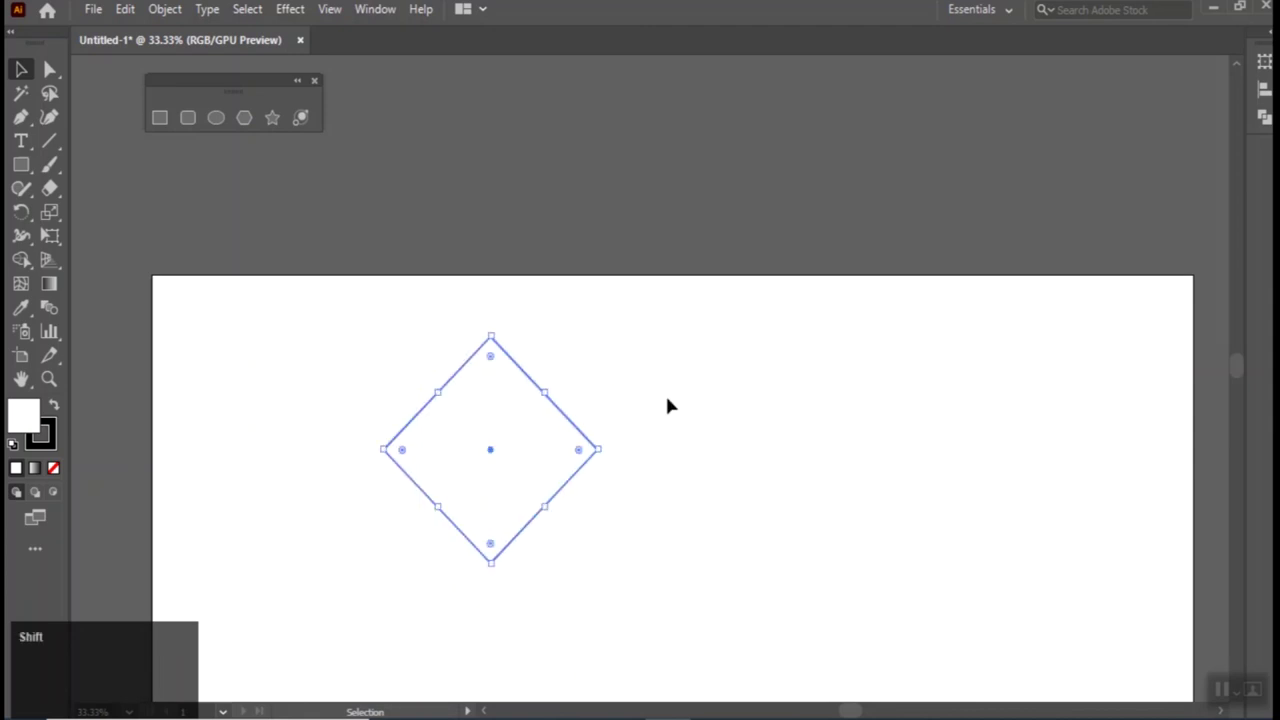
{"action": "key", "text": "ctrl+z"}
Move the square across and back, then leave a copy level with it far to the right.
{"action": "key", "text": "v"}
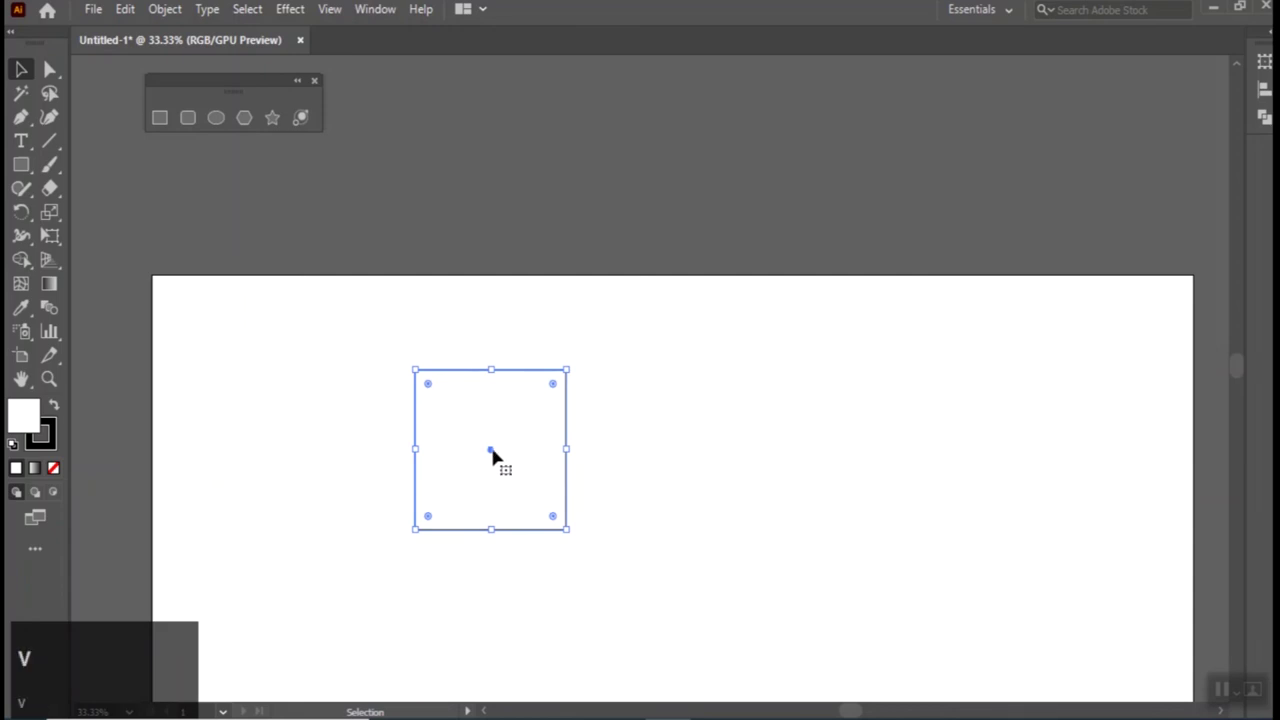
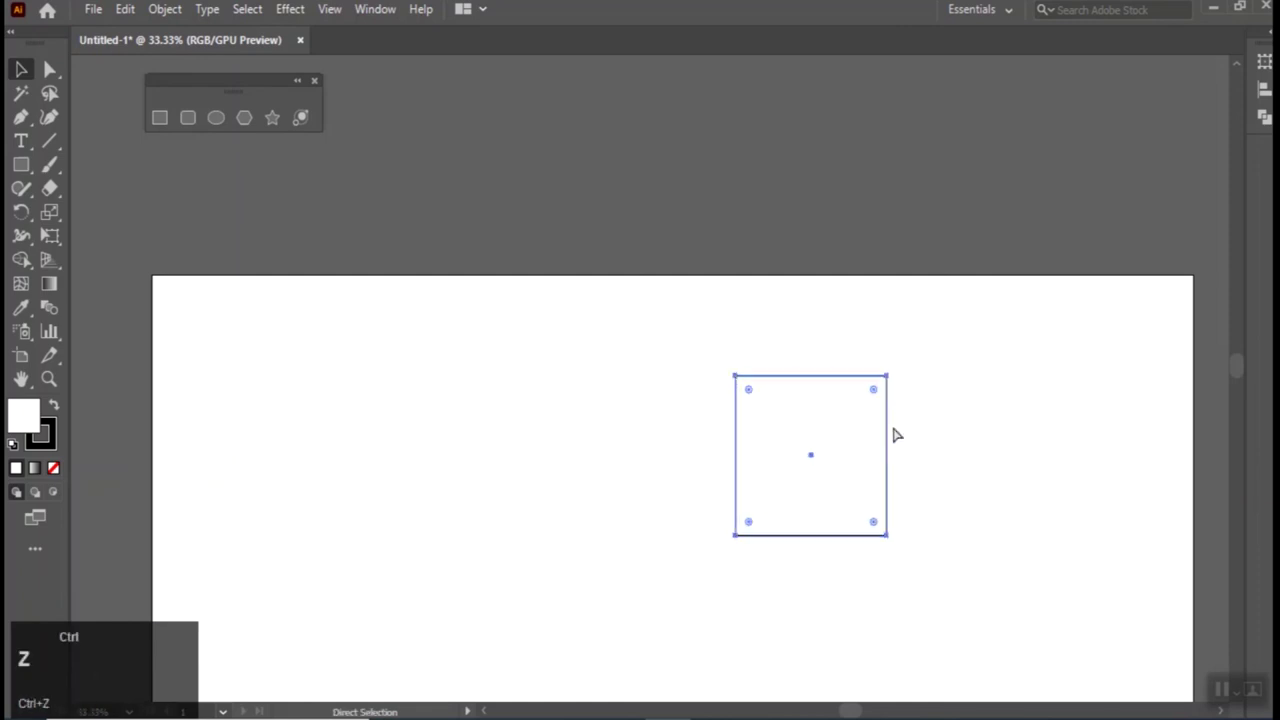
{"action": "left_click_drag", "start_coordinate": [823, 470], "coordinate": [350, 467]}
{"action": "left_click_drag", "start_coordinate": [350, 467], "coordinate": [776, 475]}
{"action": "key", "text": "ctrl+z"}
{"action": "left_click_drag", "start_coordinate": [331, 469], "coordinate": [659, 457]}
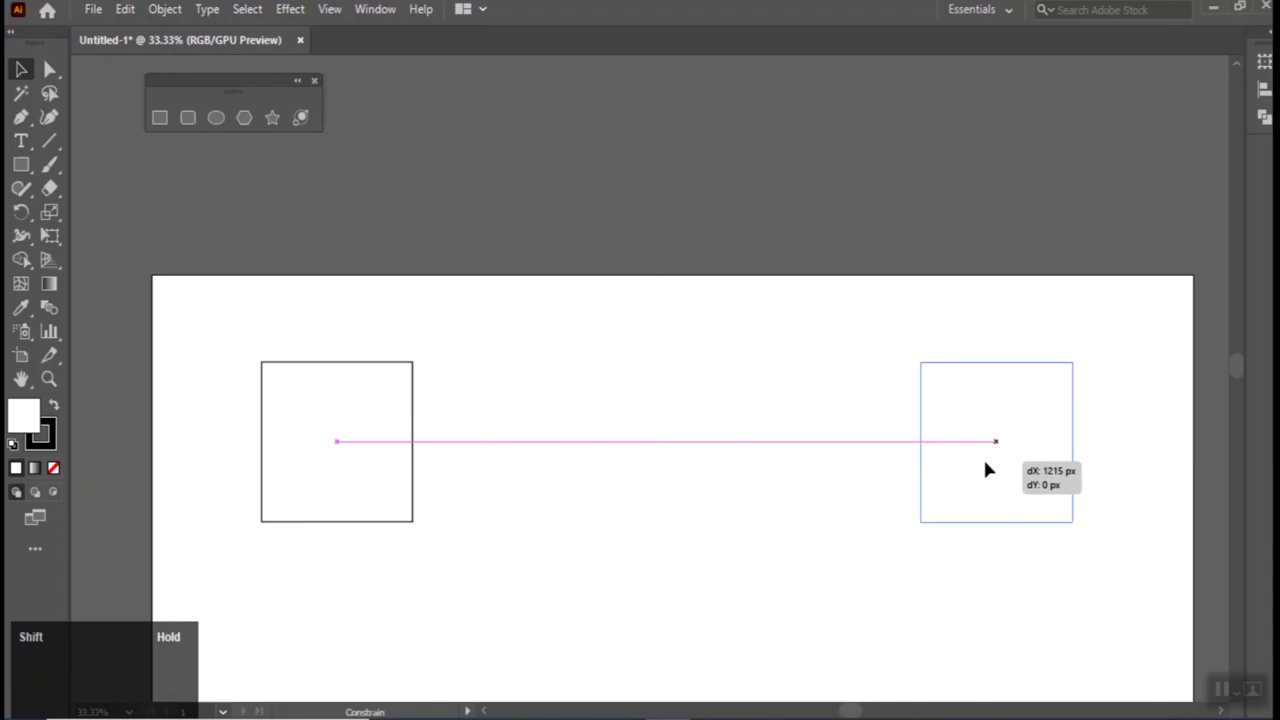
Zoom out so the whole artboard with the square in its lower right is visible.
{"action": "scroll", "scroll_direction": "down", "scroll_amount": 3}
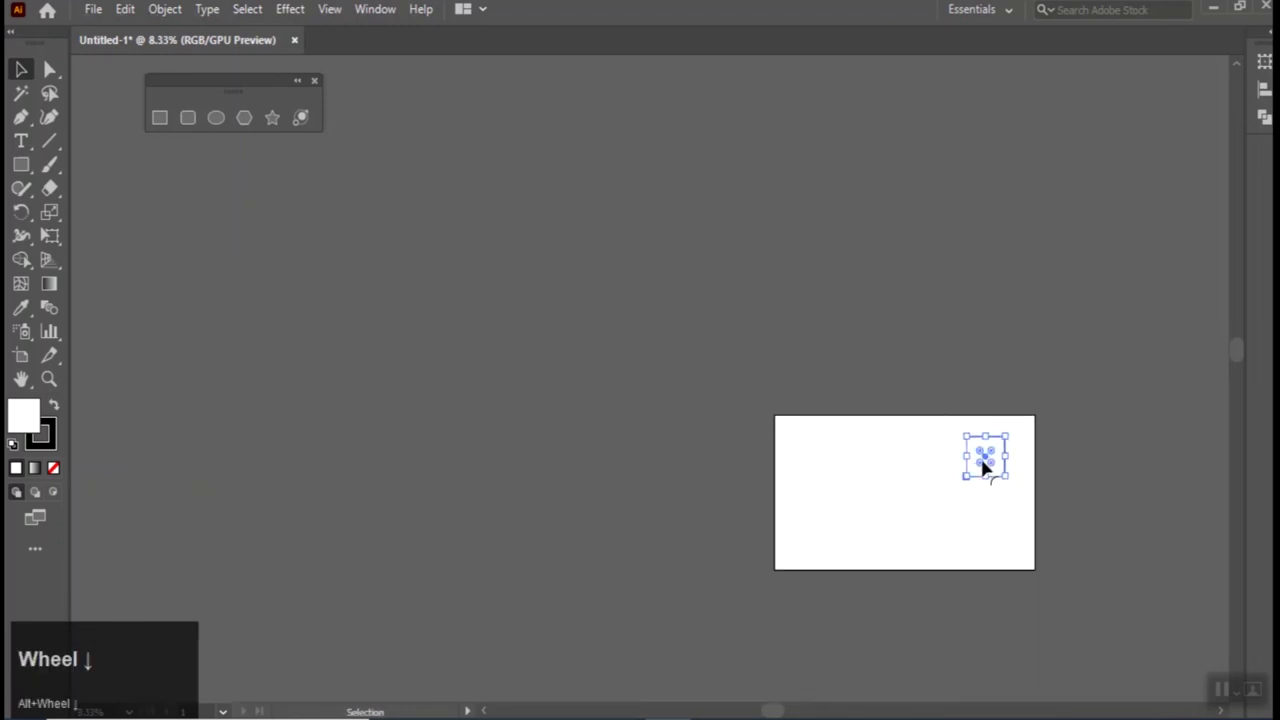
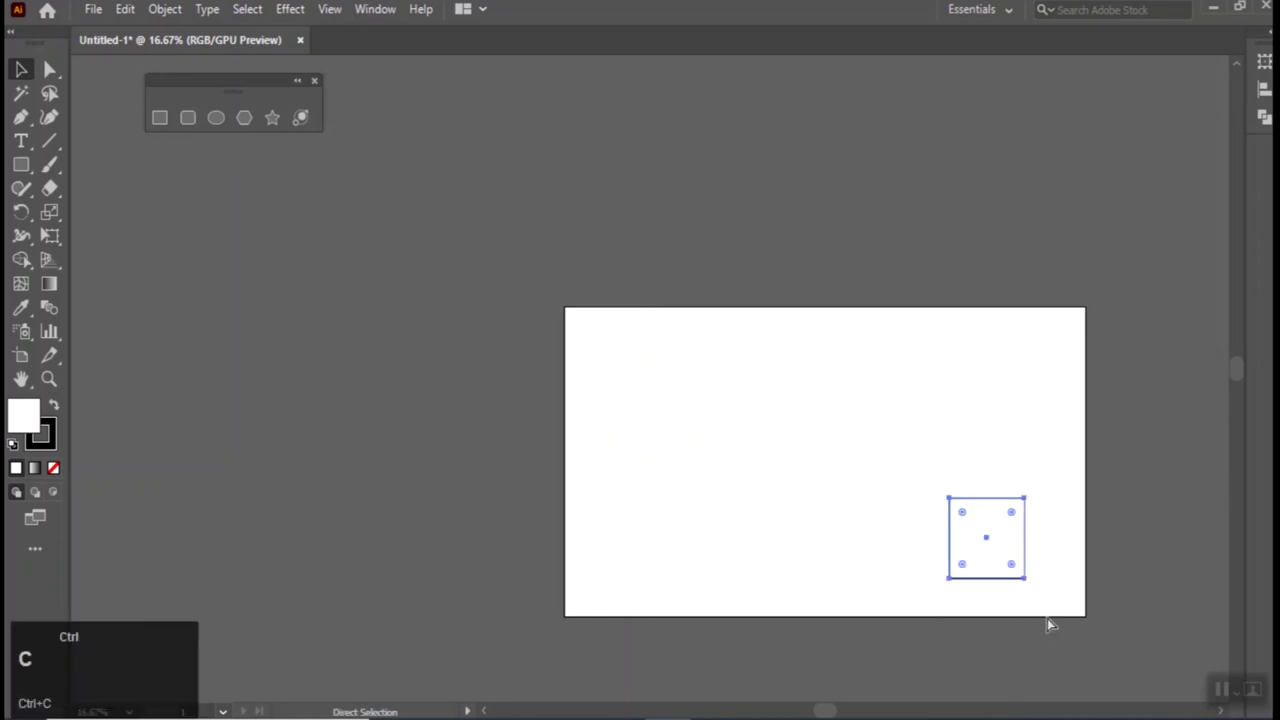
Paste a duplicate square and drag it level beside the original in the lower right.
{"action": "key", "text": "ctrl+v"}
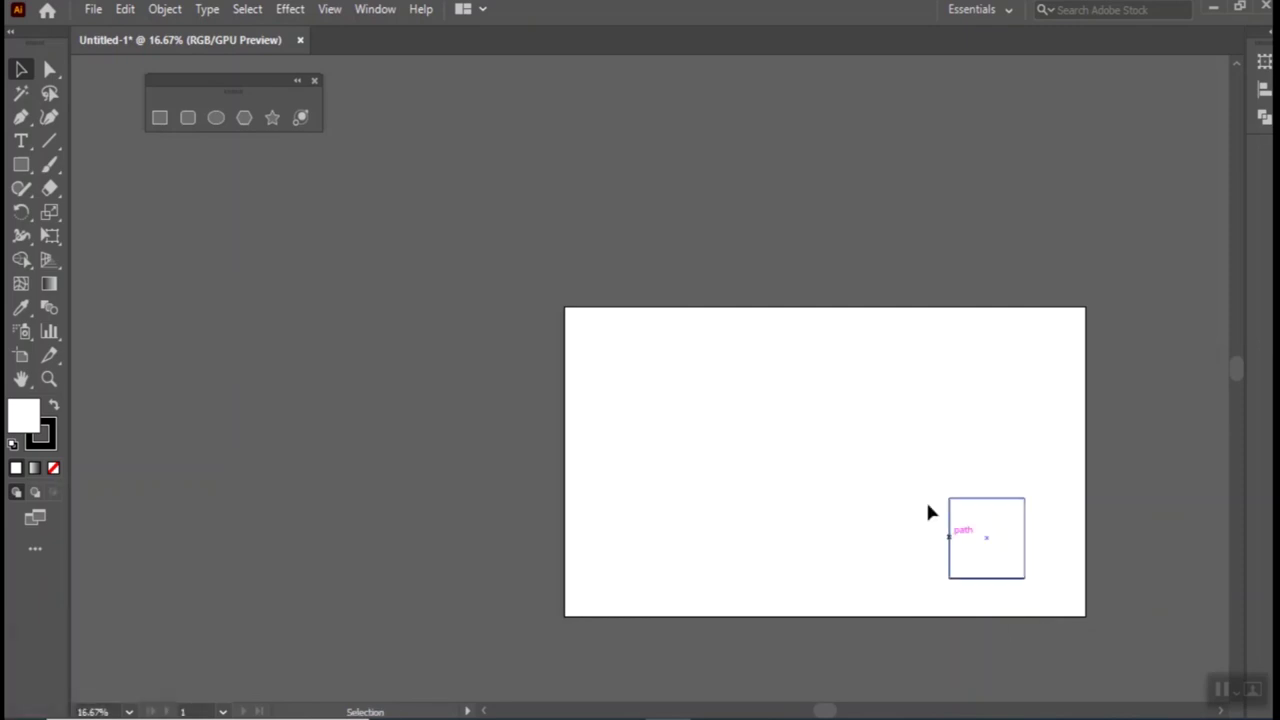
{"action": "left_click_drag", "start_coordinate": [921, 445], "coordinate": [797, 444]}
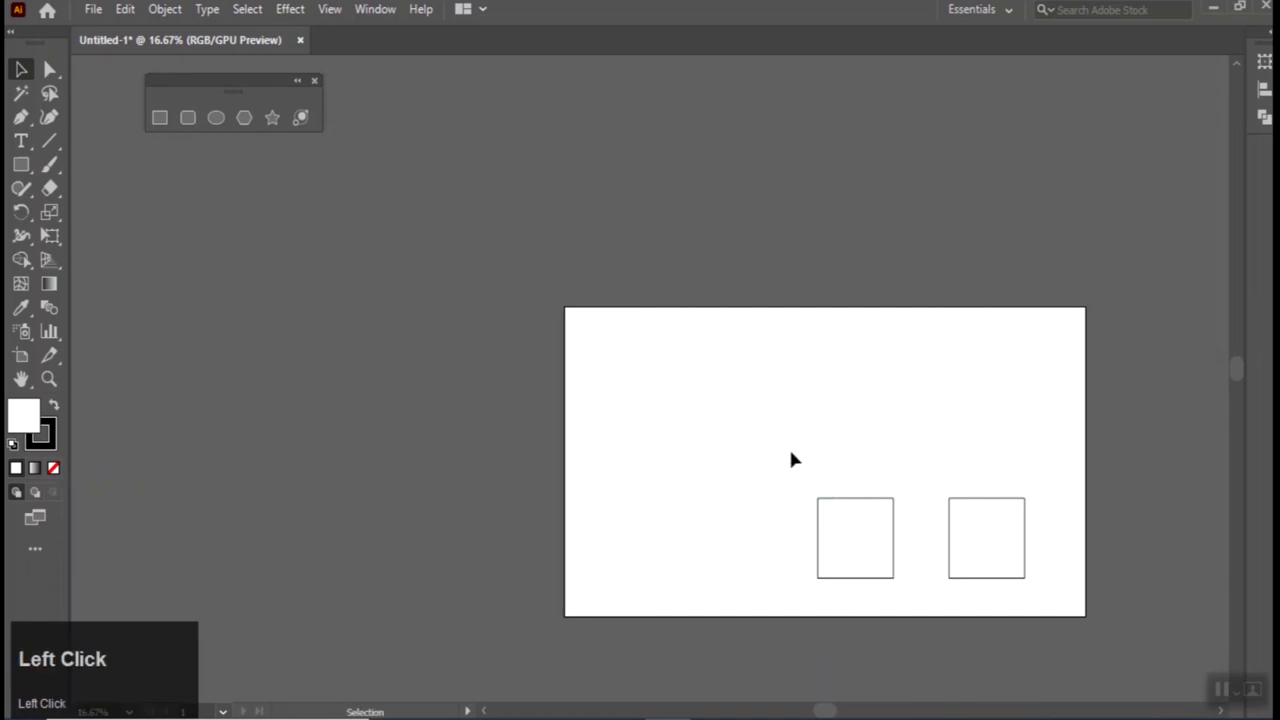
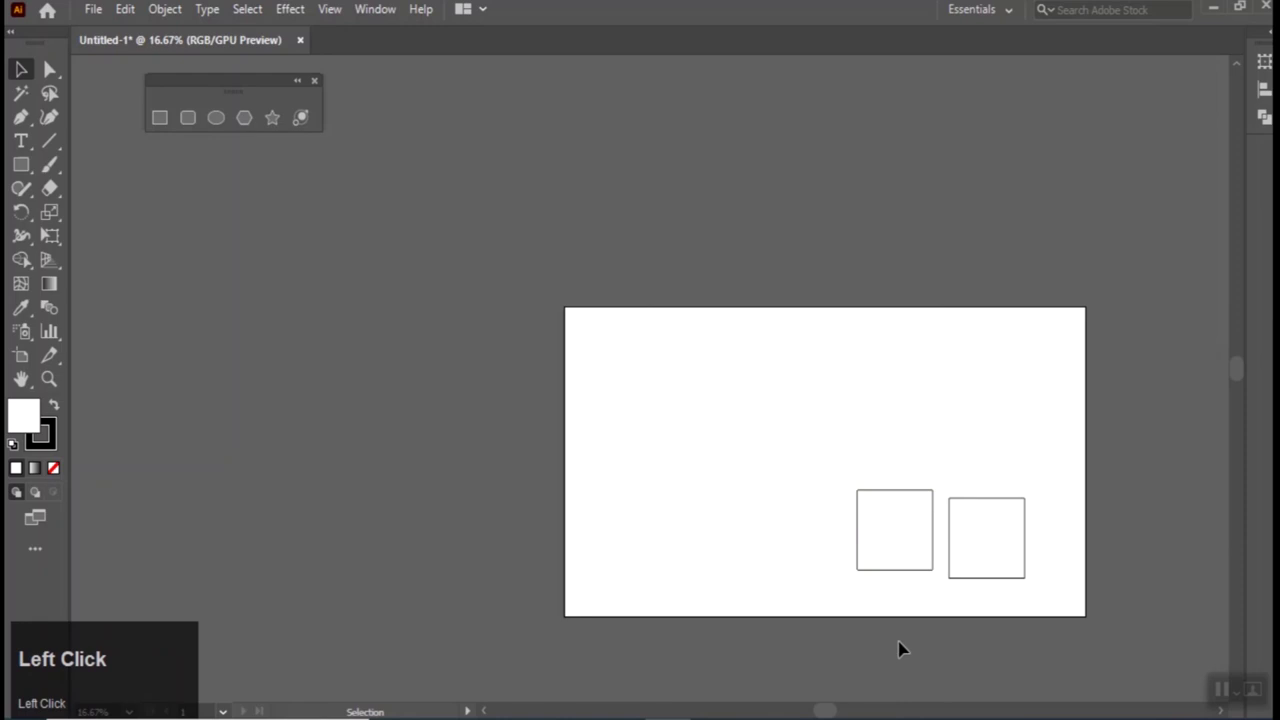
Alt-drag a sixth square copy, then Shift-select squares and drag them farther right into uneven rows.
{"action": "left_click_drag", "start_coordinate": [909, 538], "coordinate": [884, 426]}
{"action": "left_click", "coordinate": [884, 426]}
{"action": "left_click_drag", "start_coordinate": [768, 504], "coordinate": [1000, 530]}
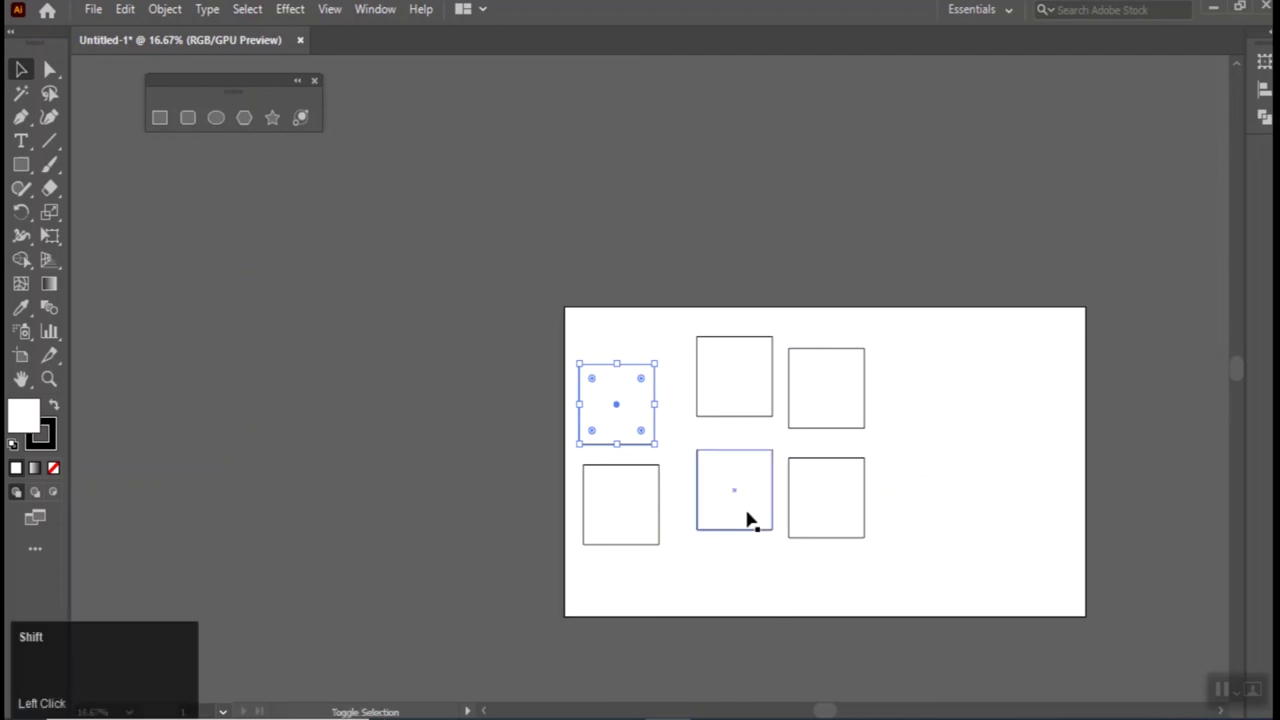
{"action": "left_click", "coordinate": [753, 505]}
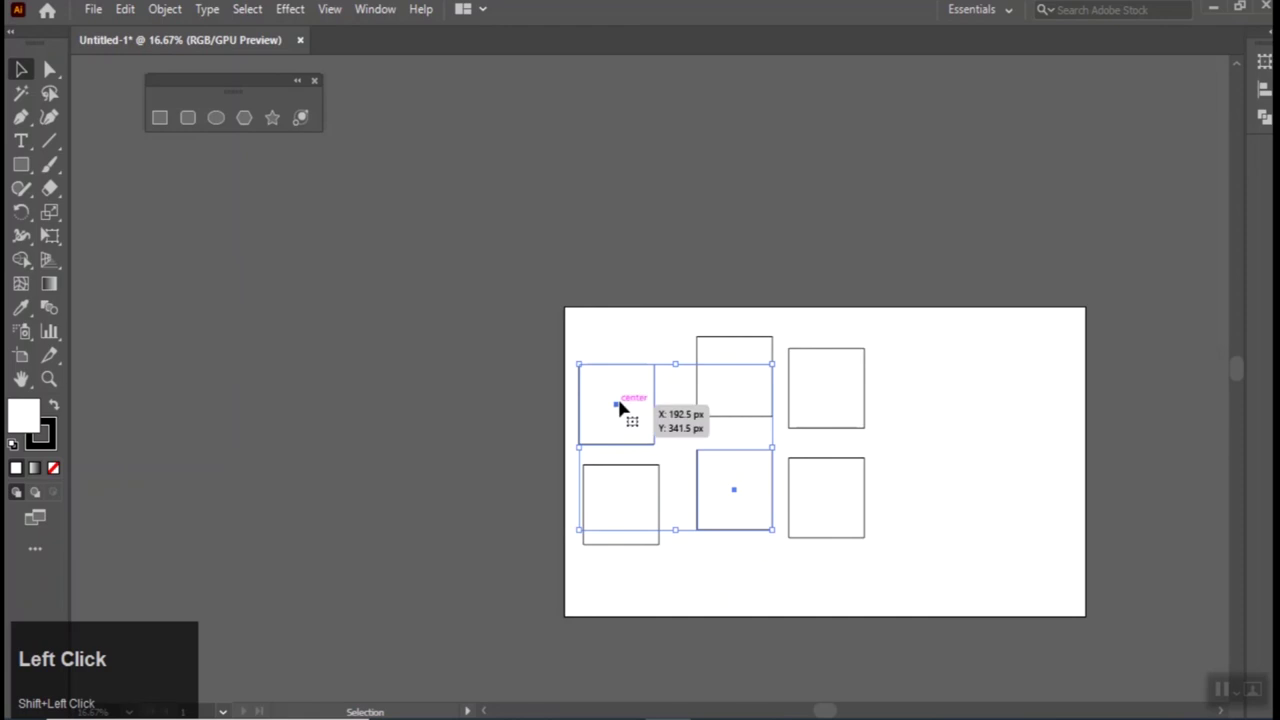
{"action": "left_click_drag", "start_coordinate": [746, 479], "coordinate": [867, 524]}
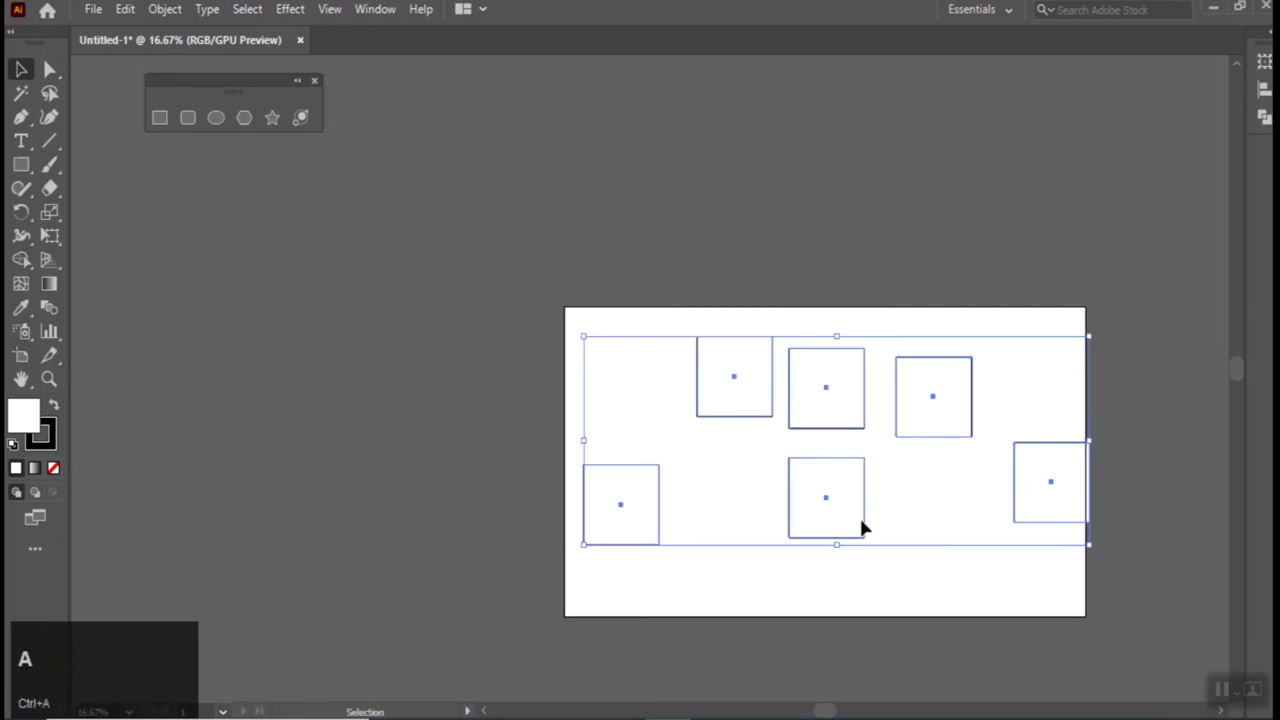
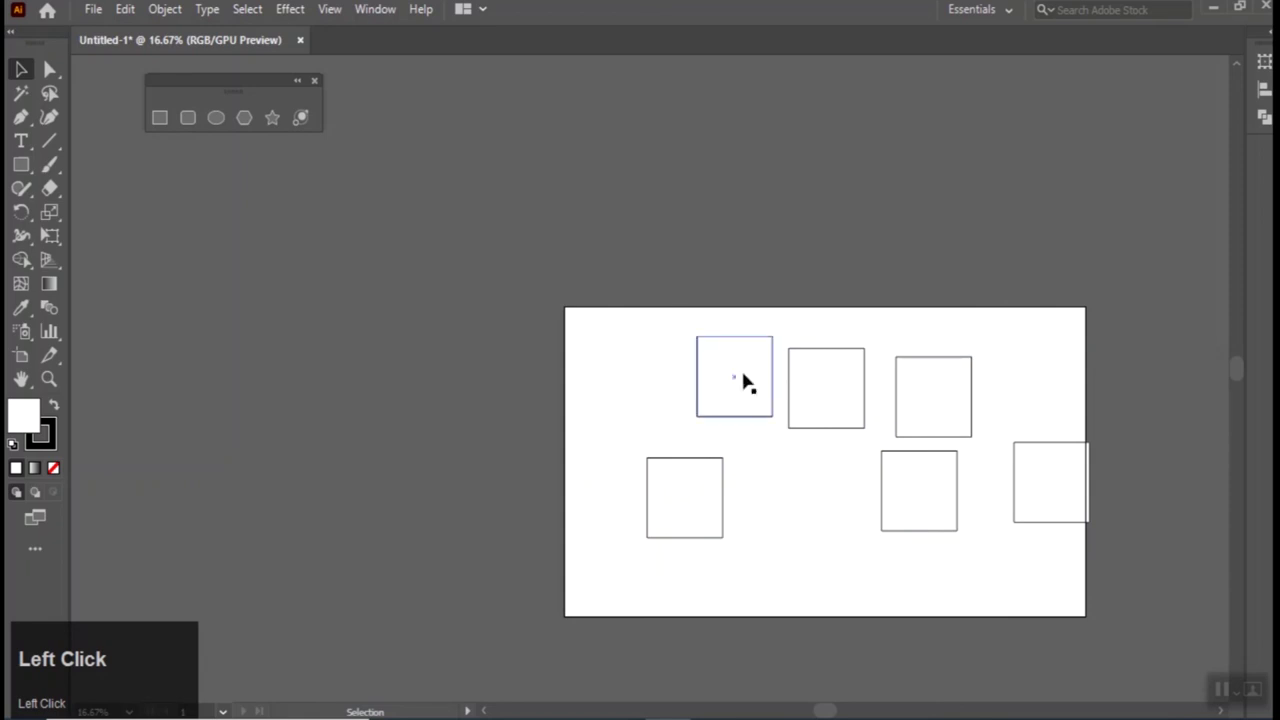
Shift-select three scattered squares, nudge them together, then undo the move.
{"action": "left_click", "coordinate": [904, 490]}
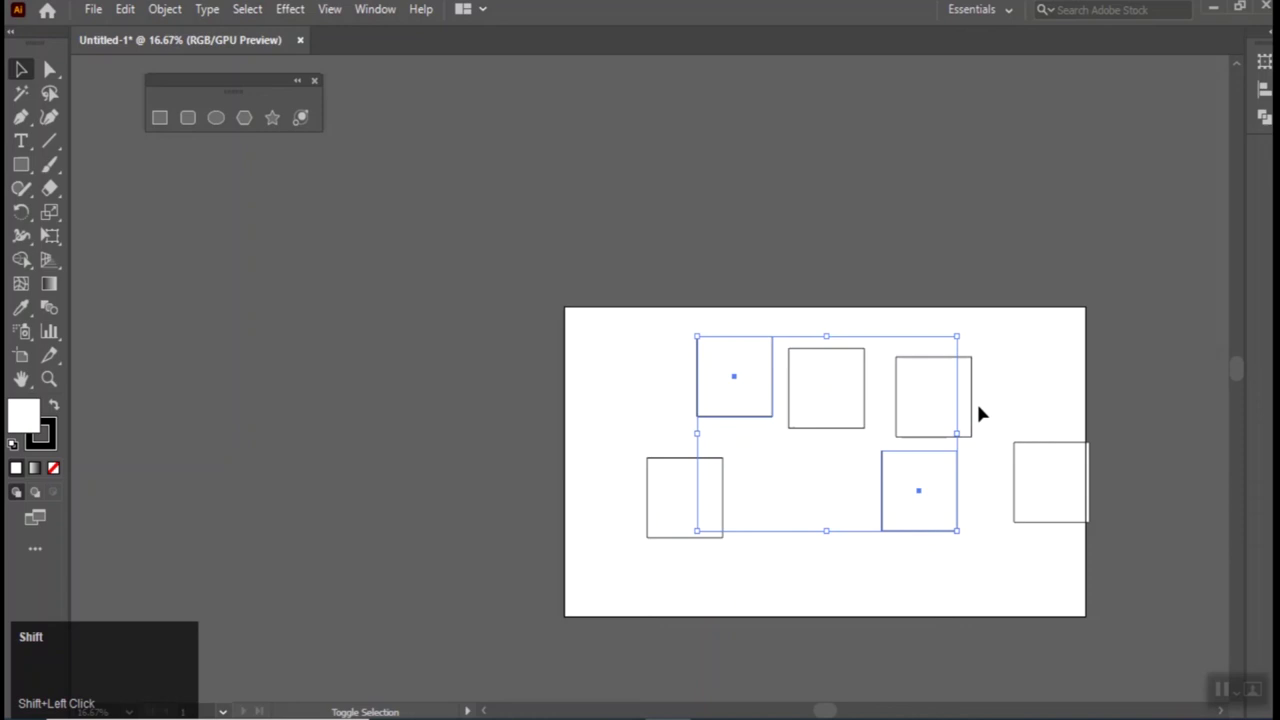
{"action": "left_click", "coordinate": [979, 408]}
{"action": "left_click_drag", "start_coordinate": [910, 559], "coordinate": [999, 598]}
{"action": "key", "text": "ctrl+z"}
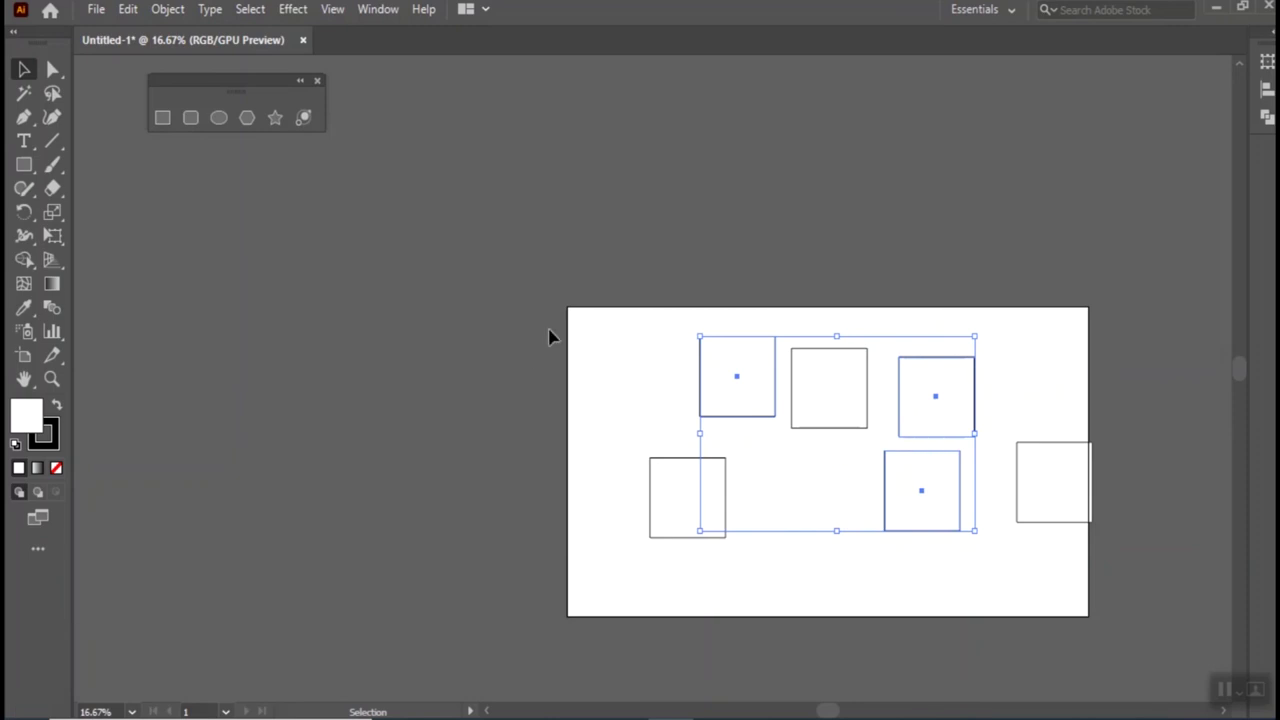